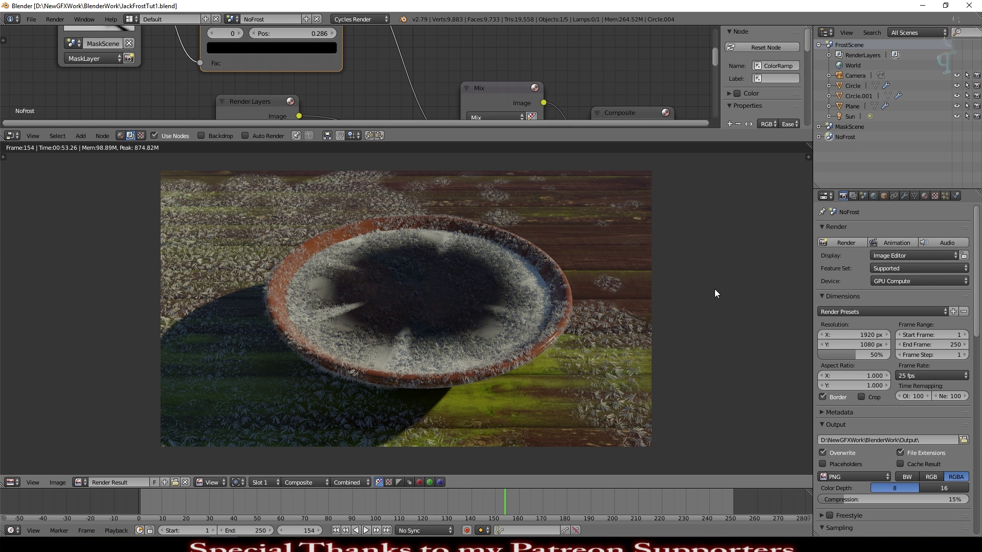
Enlarge the Node Editor area and frame the mask and colour ramp nodes in view
{"action": "left_click", "coordinate": [632, 160]}
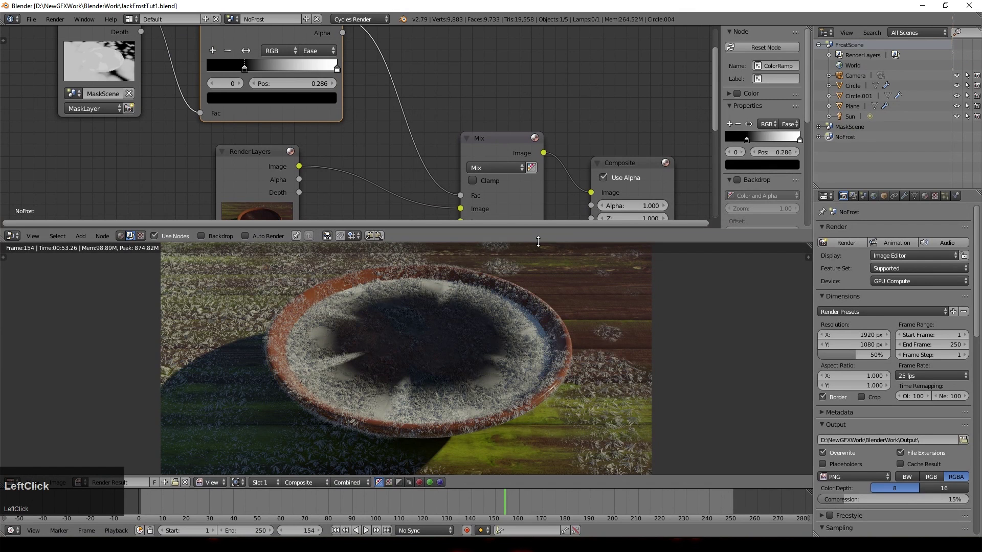
{"action": "scroll", "scroll_direction": "down", "scroll_amount": 3}
{"action": "left_click", "coordinate": [534, 230]}
{"action": "middle_click", "coordinate": [516, 355]}
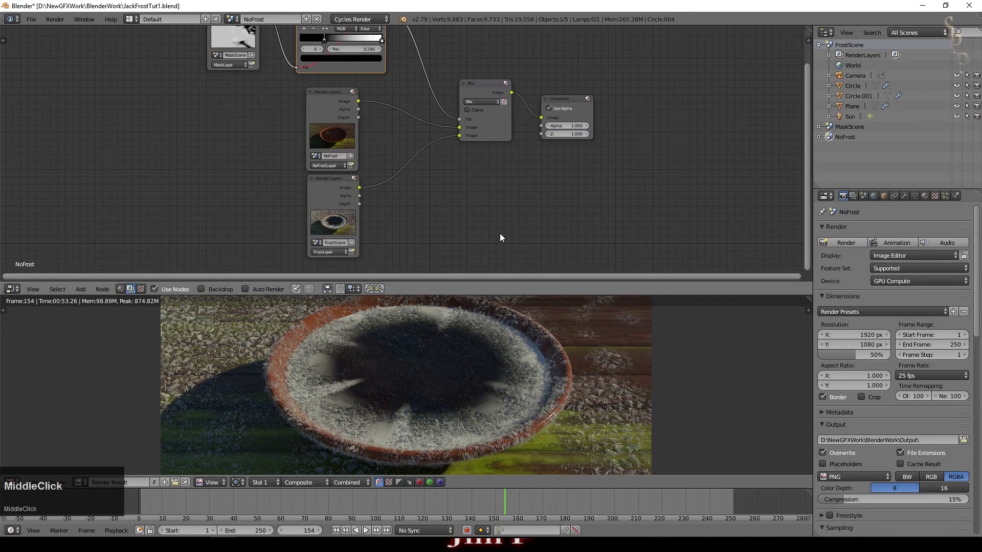
{"action": "scroll", "scroll_direction": "up", "scroll_amount": 3}
{"action": "middle_click", "coordinate": [442, 236]}
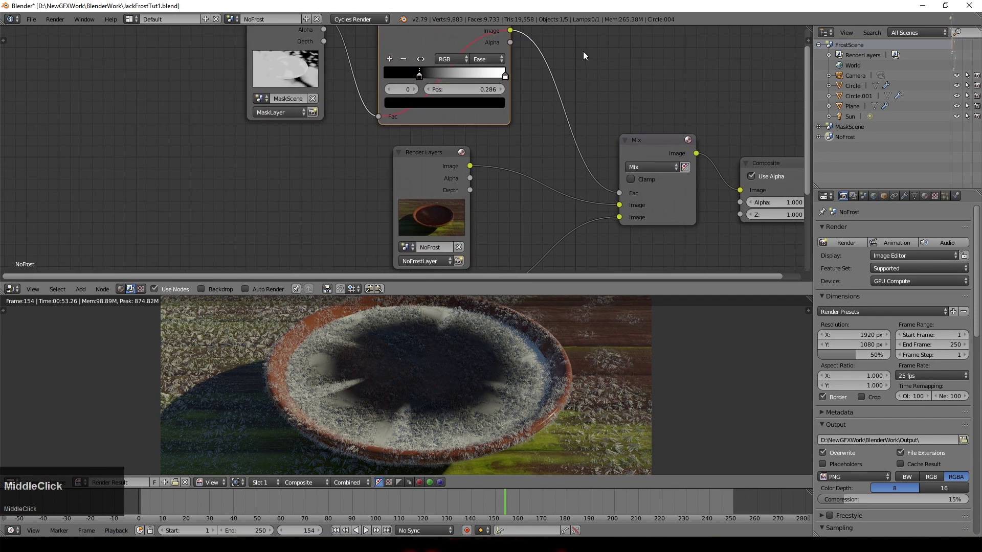
Select the mask Render Layers node and toggle its mute (M) to inspect its effect
{"action": "left_click", "coordinate": [352, 72]}
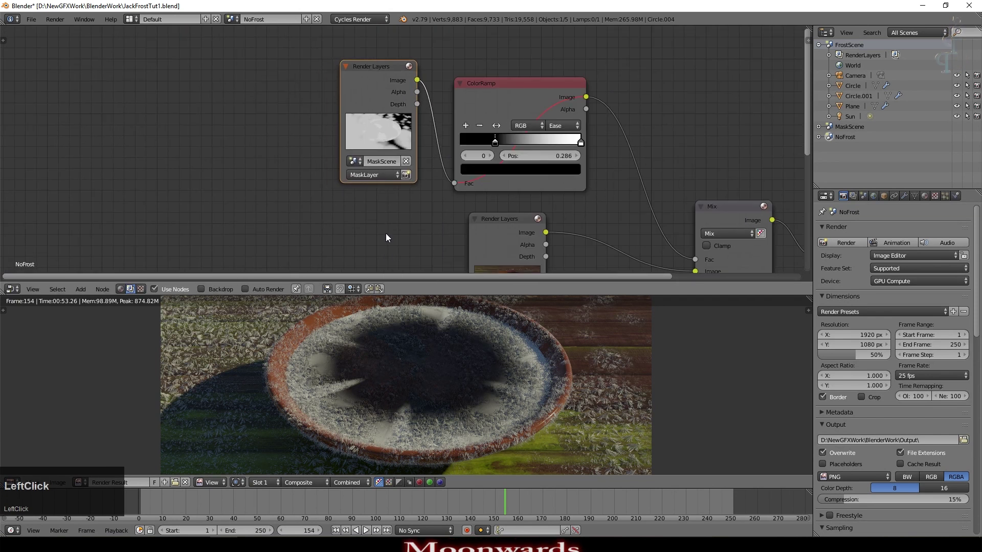
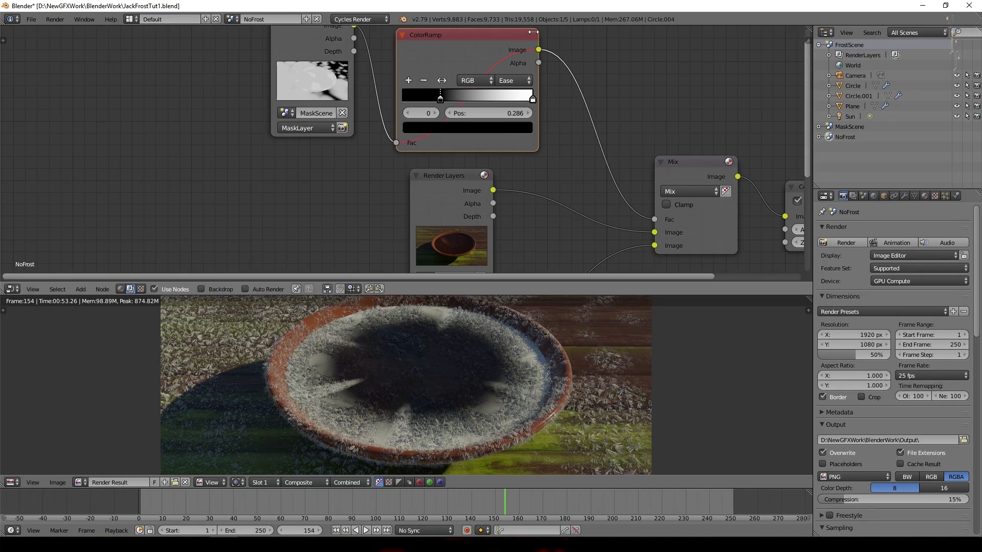
{"action": "key", "text": "m"}
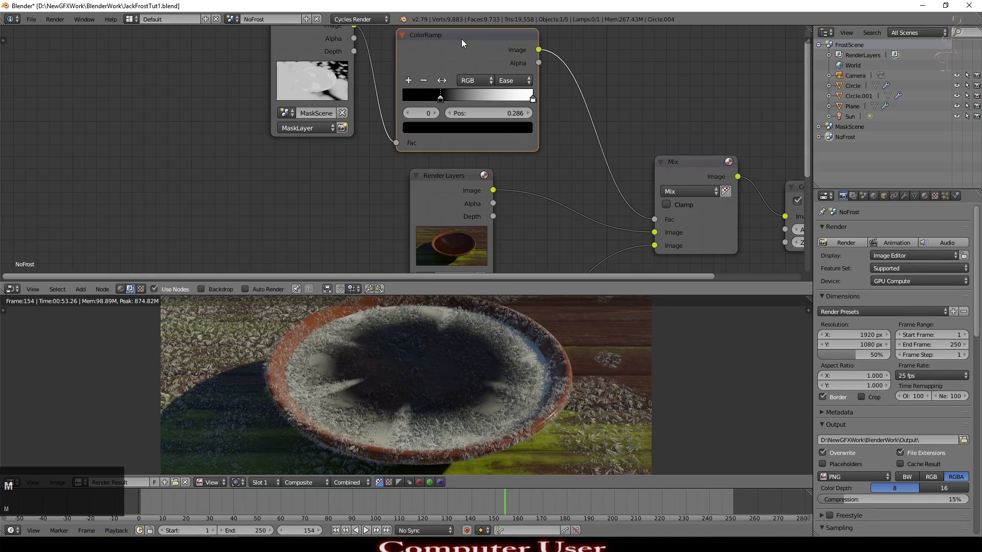
{"action": "key", "text": "m"}
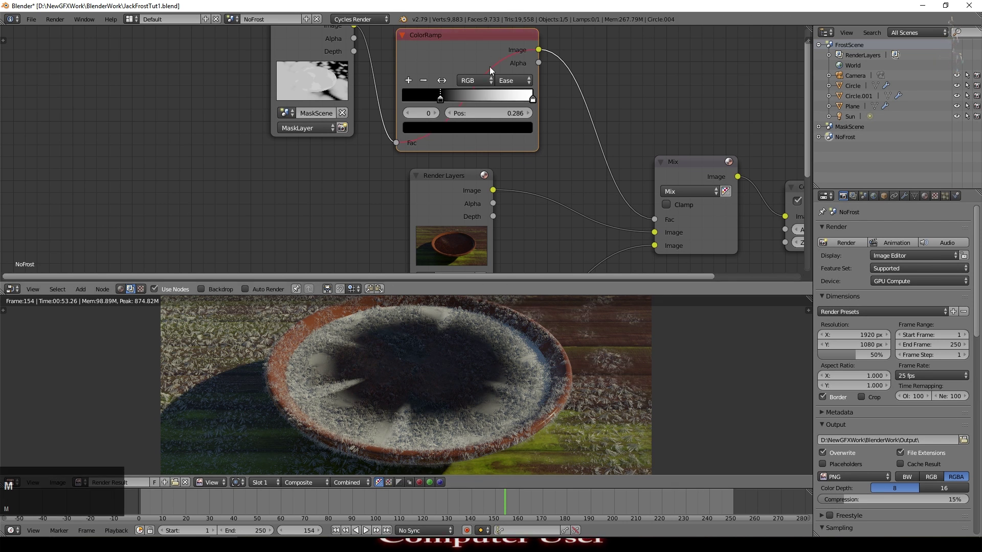
{"action": "key", "text": "m"}
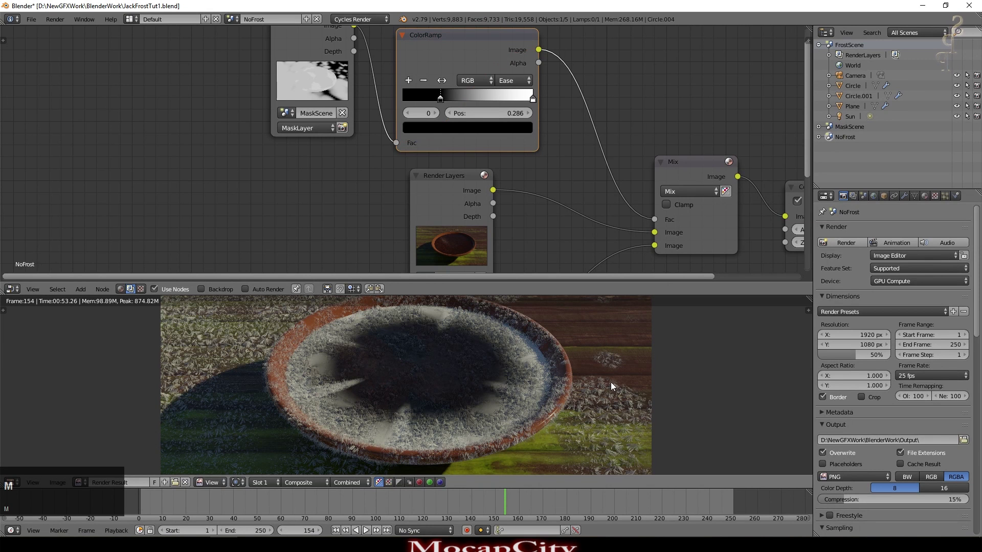
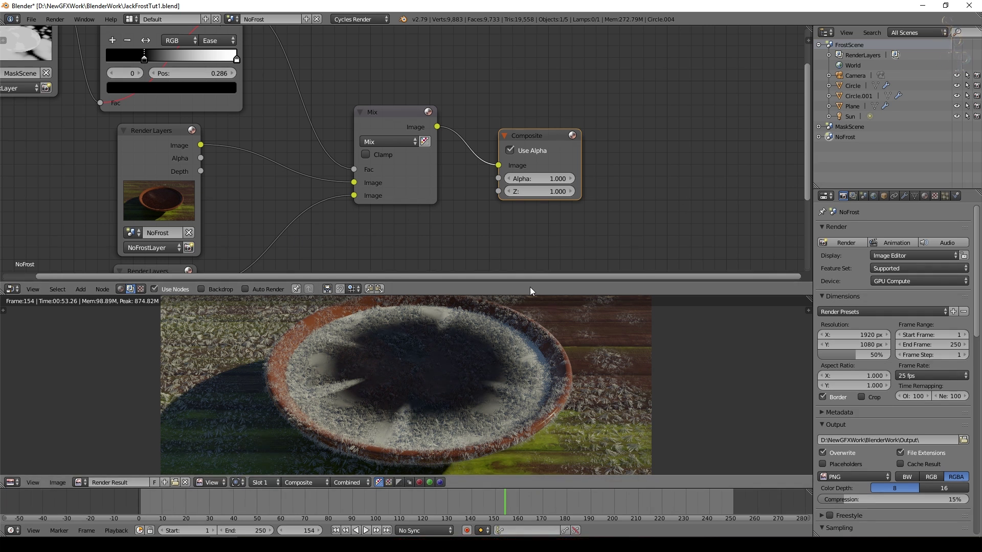
{"action": "middle_click", "coordinate": [552, 379]}
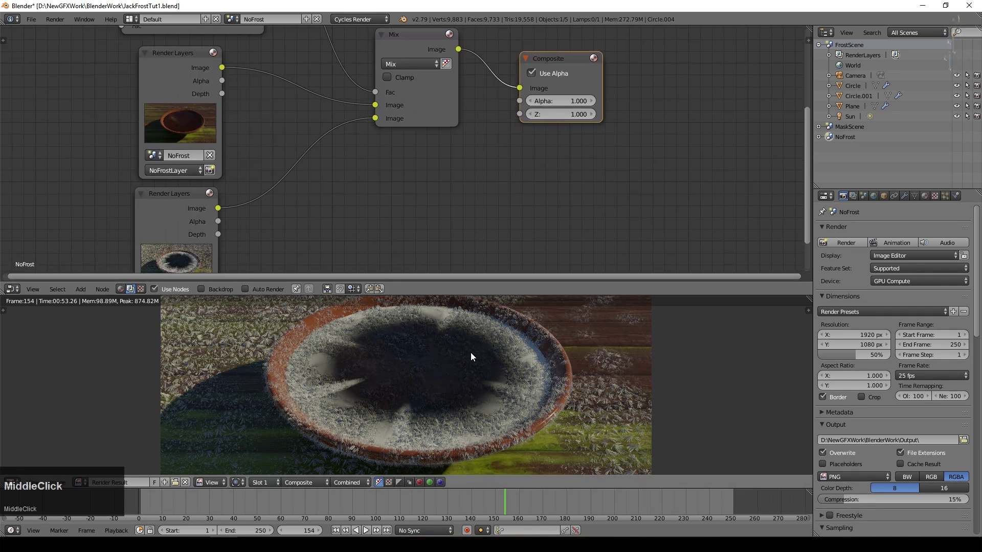
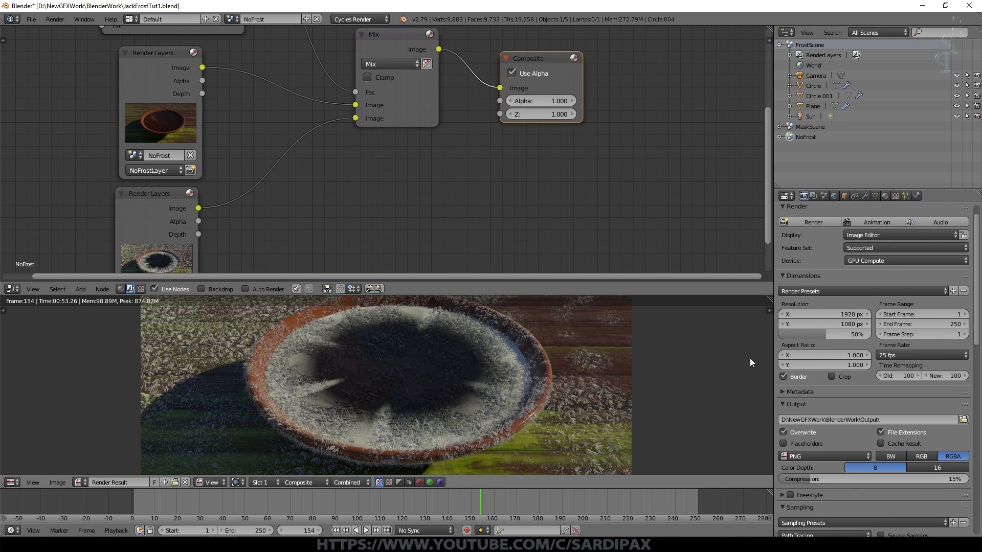
Set the PNG output colour to RGB instead of RGBA in the Output panel
{"action": "middle_click", "coordinate": [769, 384]}
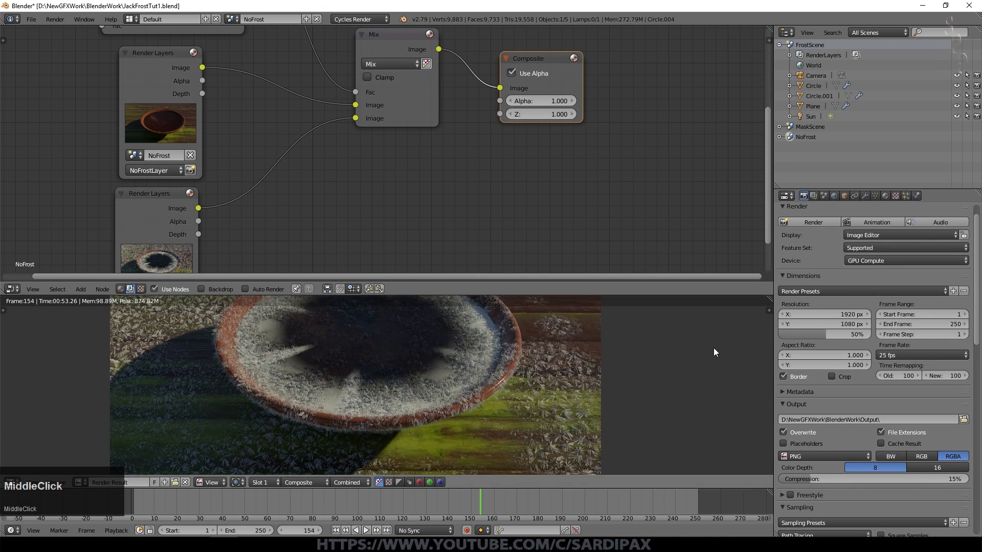
{"action": "scroll", "scroll_direction": "down", "scroll_amount": 3}
{"action": "left_click", "coordinate": [920, 398]}
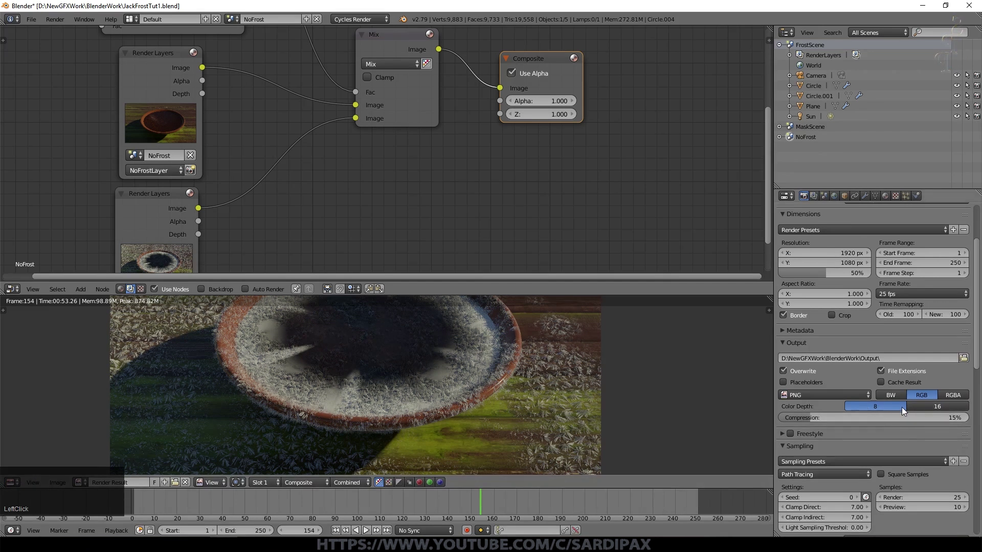
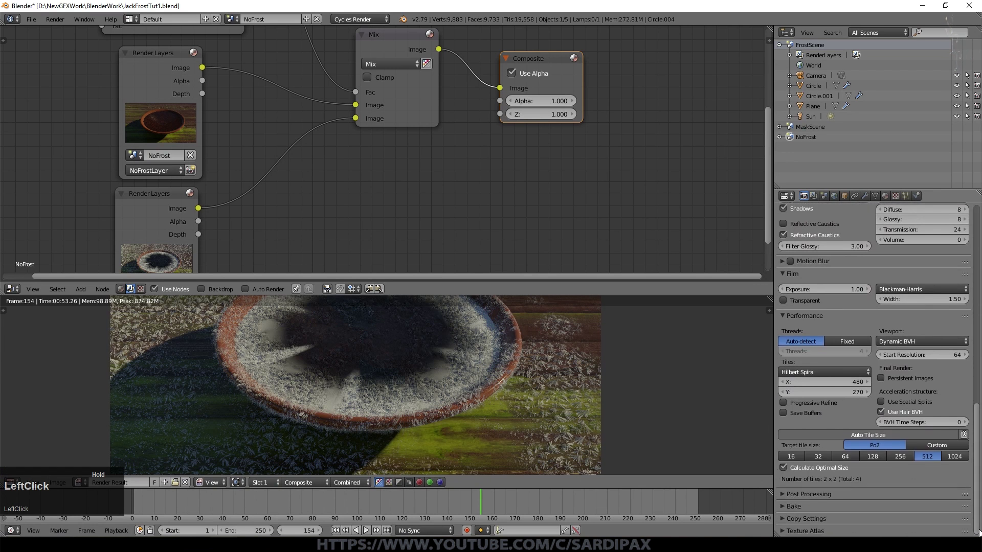
Expand Post Processing to confirm Compositing is enabled for the render
{"action": "scroll", "scroll_direction": "down", "scroll_amount": 3}
{"action": "left_click", "coordinate": [884, 482]}
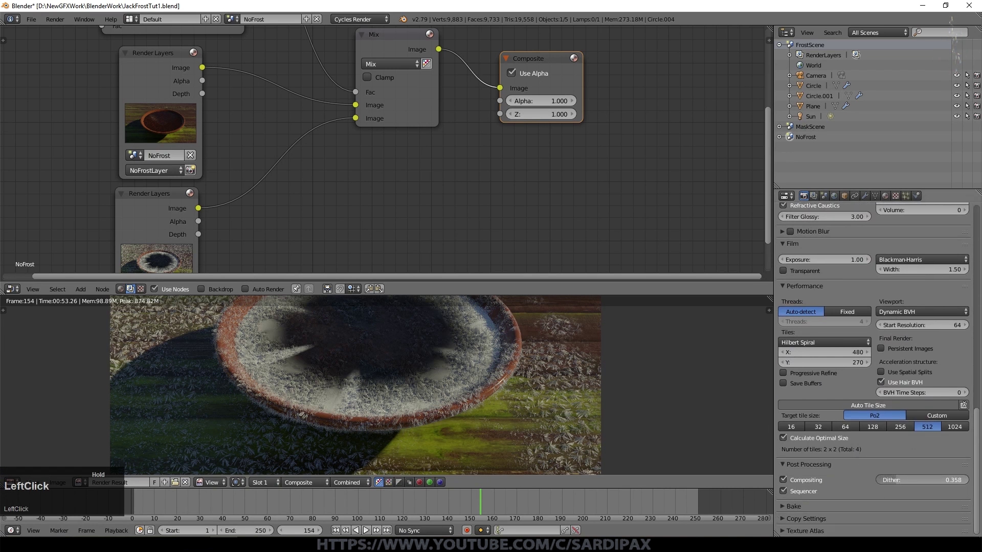
{"action": "scroll", "scroll_direction": "up", "scroll_amount": 3}
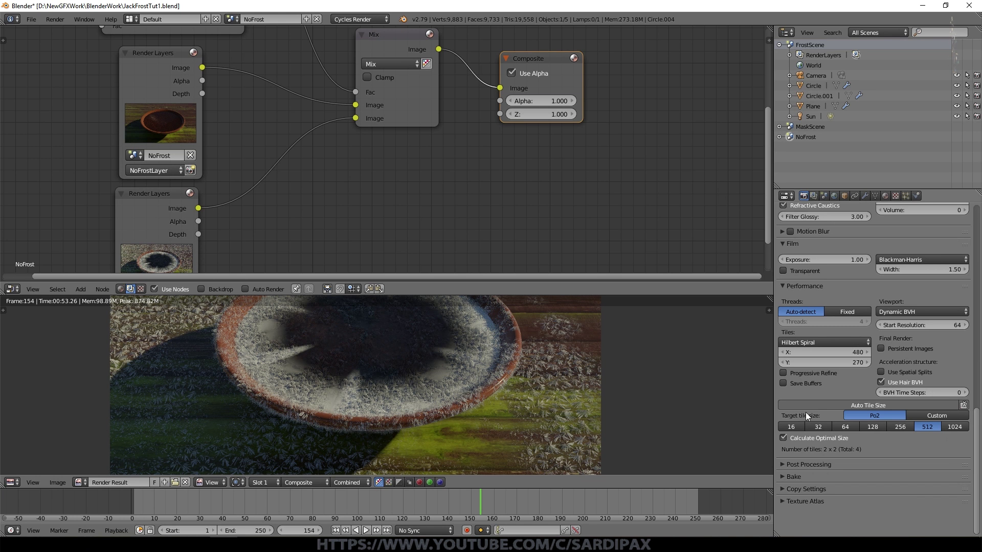
{"action": "scroll", "scroll_direction": "up", "scroll_amount": 3}
{"action": "scroll", "scroll_direction": "down", "scroll_amount": 3}
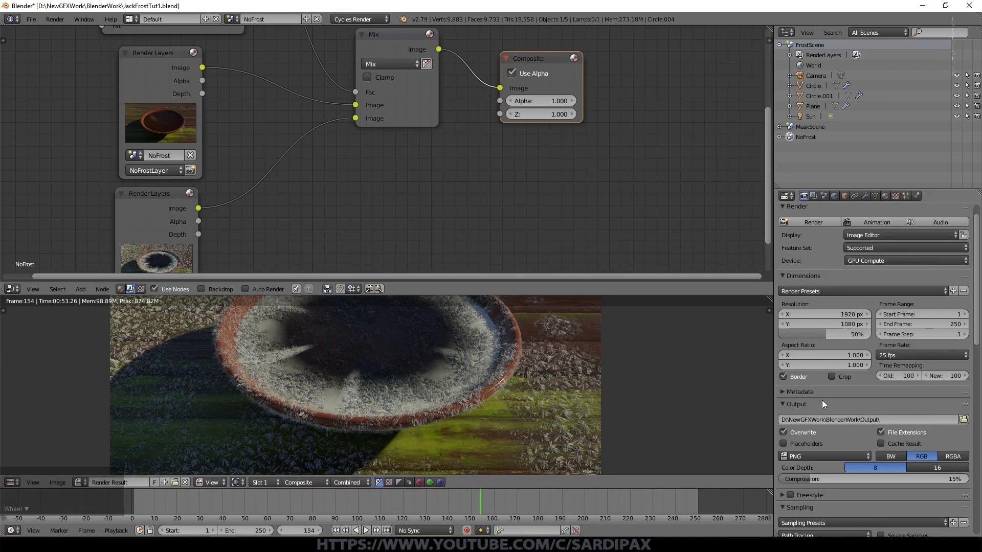
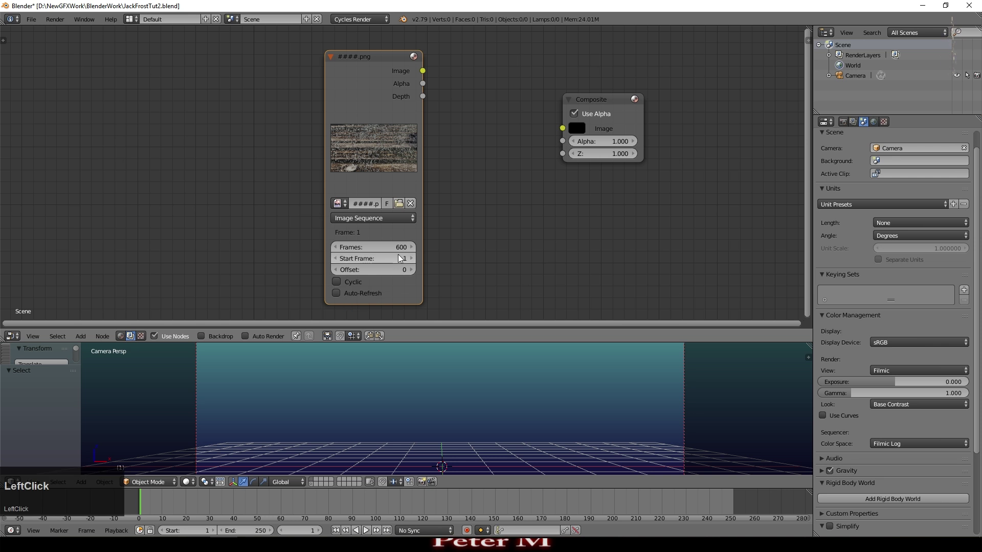
Link the image sequence node's Image output into the Composite node's Image input
{"action": "left_click", "coordinate": [436, 80]}
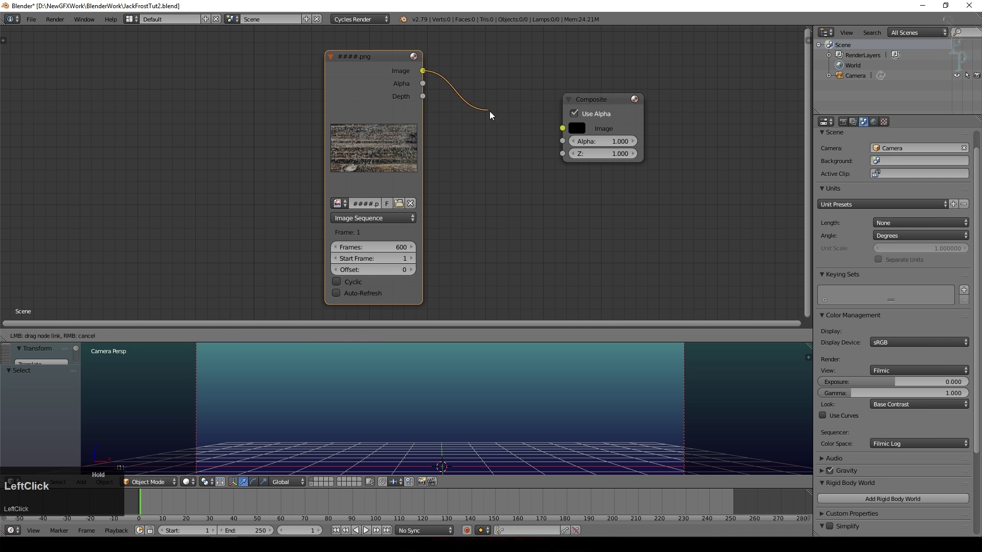
{"action": "key", "text": "F11"}
Preview the frost sequence at a later frame, then enlarge the node editor and duplicate the image node
{"action": "key", "text": "F12"}
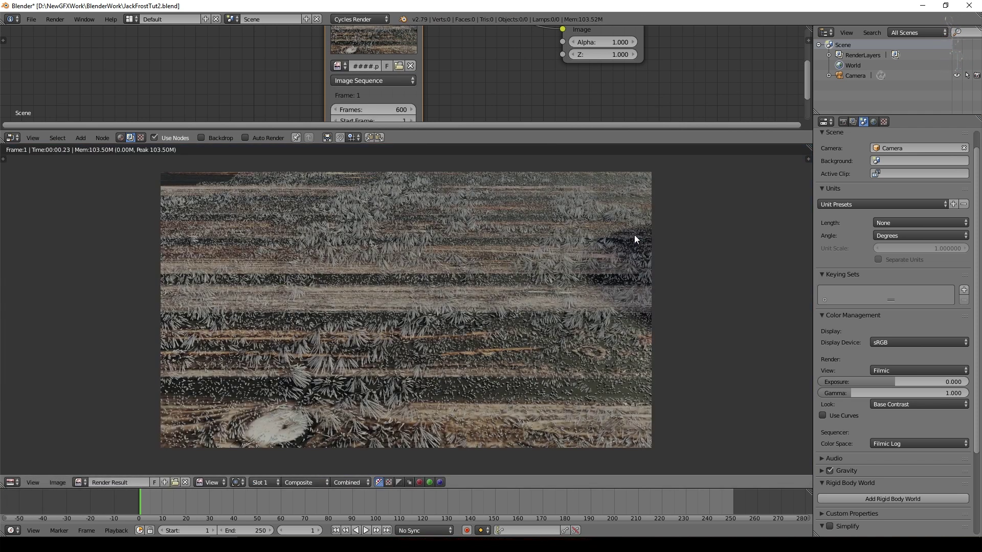
{"action": "left_click", "coordinate": [148, 497]}
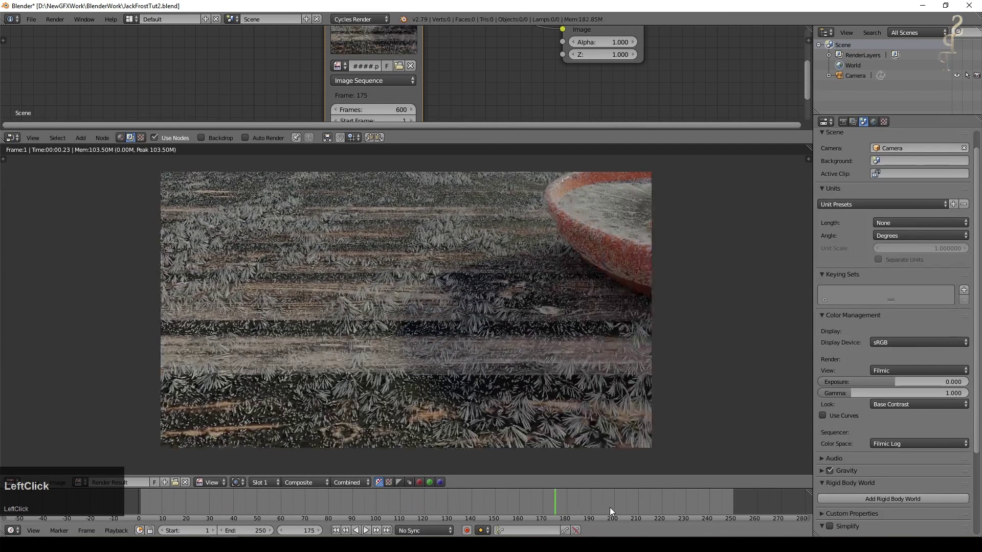
{"action": "scroll", "scroll_direction": "down", "scroll_amount": 3}
{"action": "left_click", "coordinate": [389, 122]}
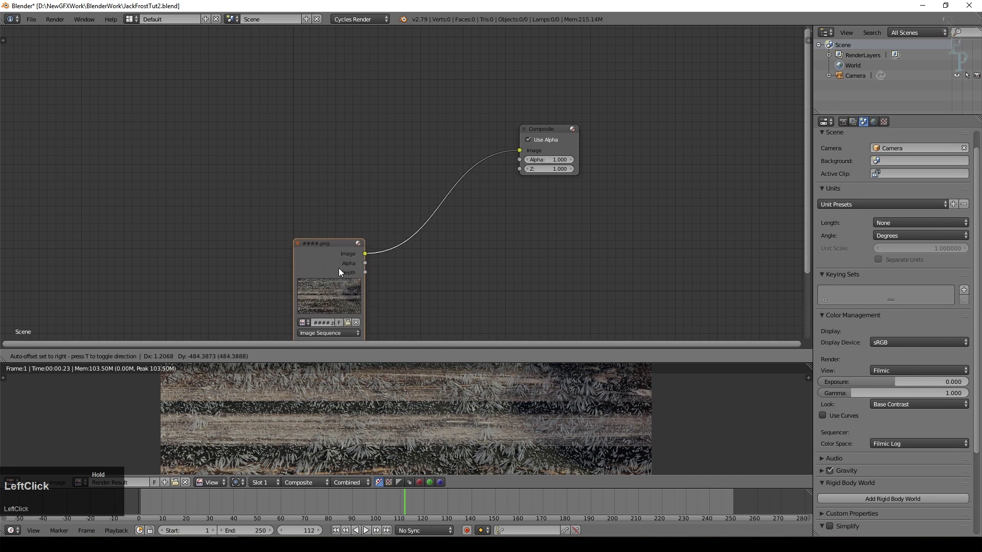
{"action": "key", "text": "shift+d"}
Load the no-frost frames from Output/JackFrost1/NoFrost into the duplicated image node
{"action": "middle_click", "coordinate": [329, 154]}
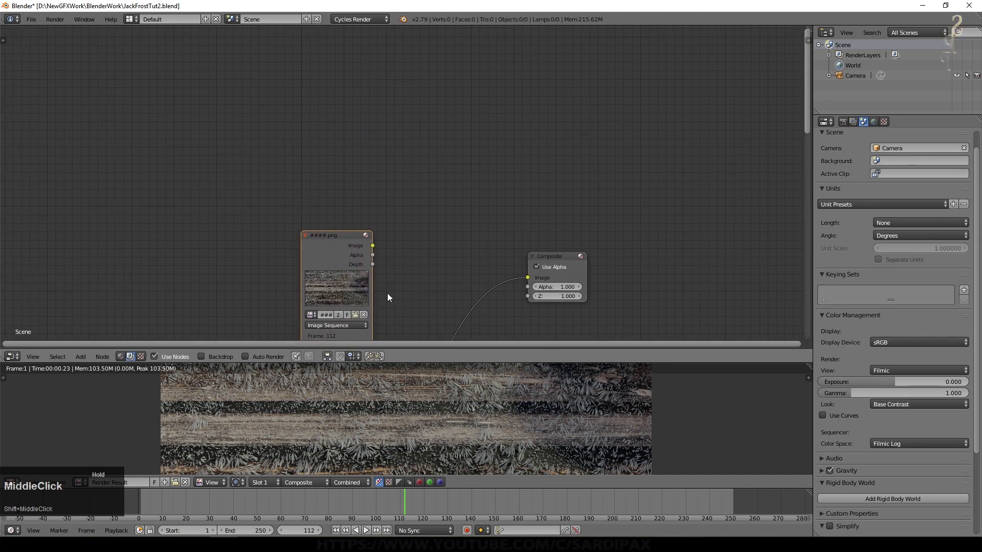
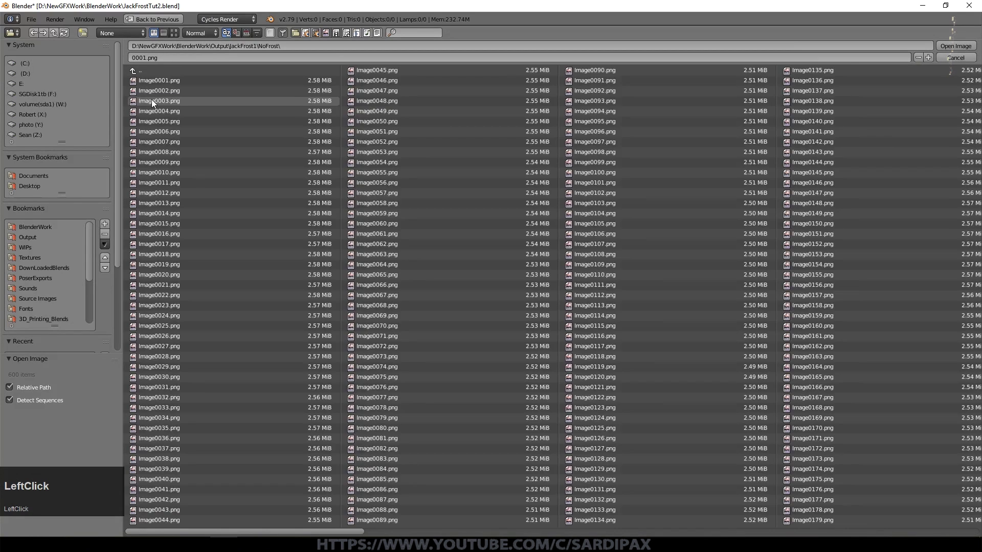
{"action": "key", "text": "a"}
{"action": "left_click", "coordinate": [958, 44]}
{"action": "scroll", "scroll_direction": "down", "scroll_amount": 3}
{"action": "left_click", "coordinate": [352, 82]}
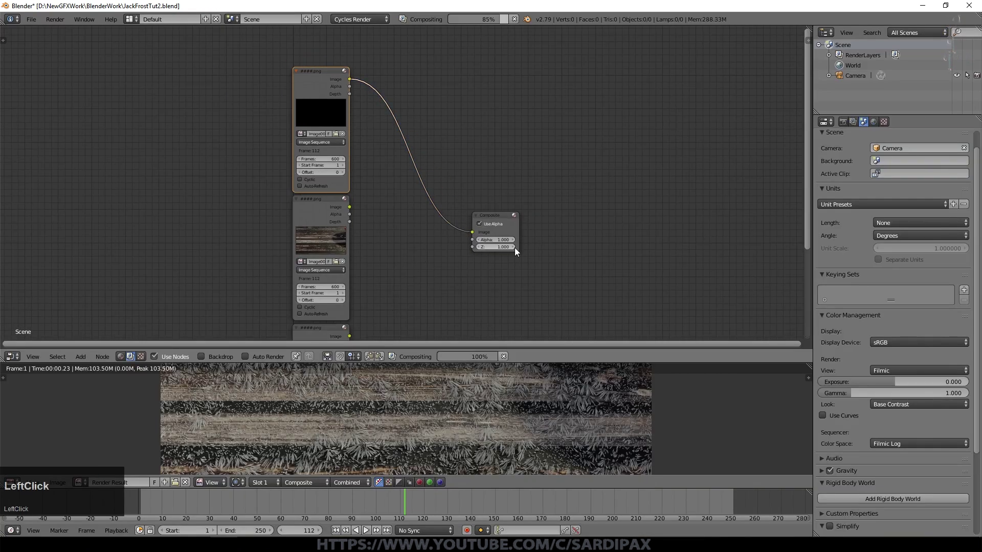
Scrub to later frames to check the sequences and set the scene End frame to 600
{"action": "scroll", "scroll_direction": "down", "scroll_amount": 3}
{"action": "left_click", "coordinate": [462, 509]}
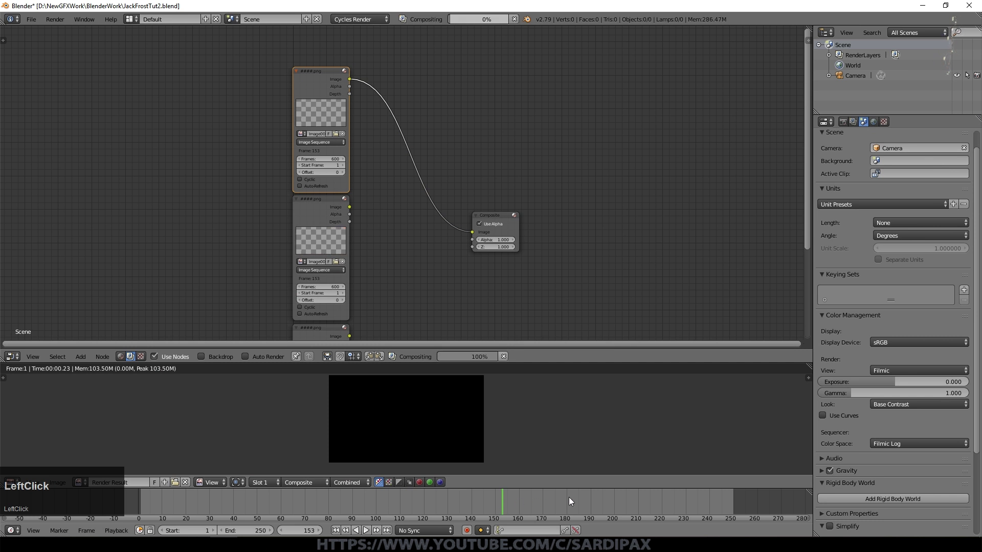
{"action": "left_click", "coordinate": [608, 515]}
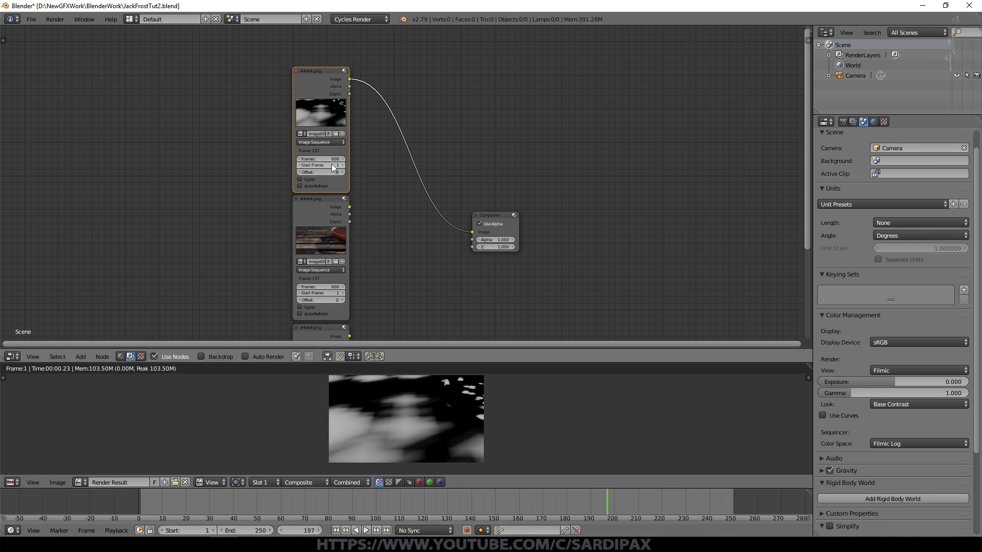
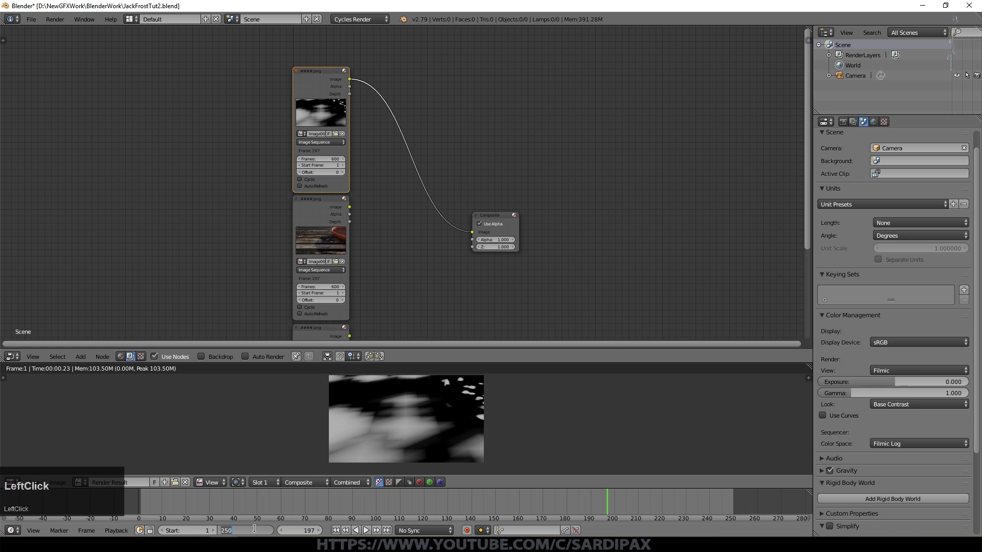
{"action": "key", "text": "KP_6"}
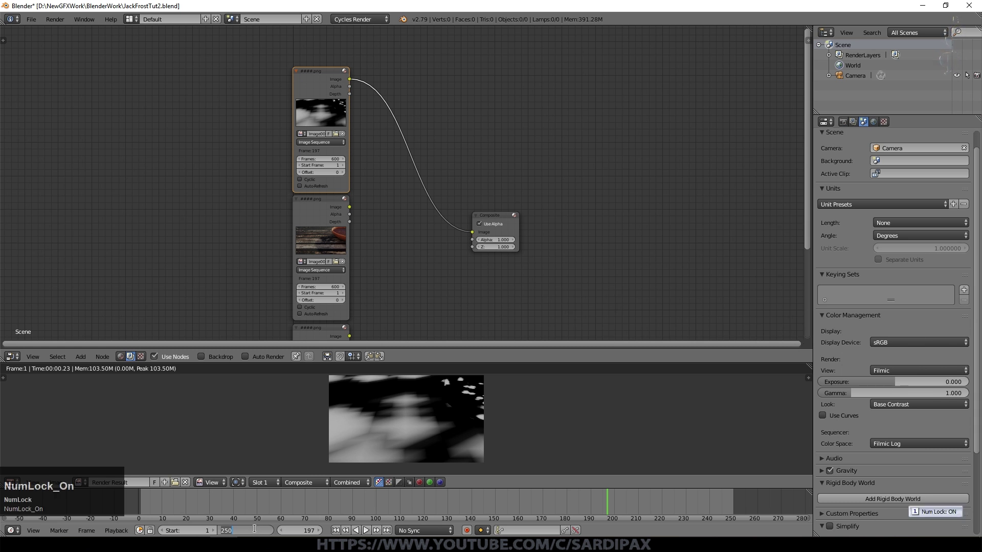
{"action": "key", "text": "KP_6"}
{"action": "key", "text": "KP_0"}
{"action": "key", "text": "KP_Enter"}
Link the no-frost image node's output to the Composite node's Image input
{"action": "scroll", "scroll_direction": "down", "scroll_amount": 3}
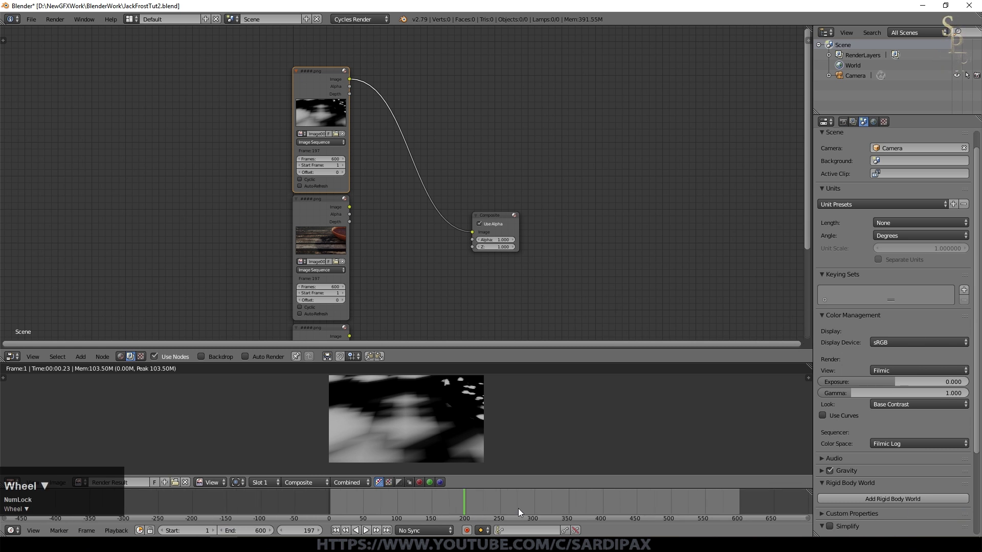
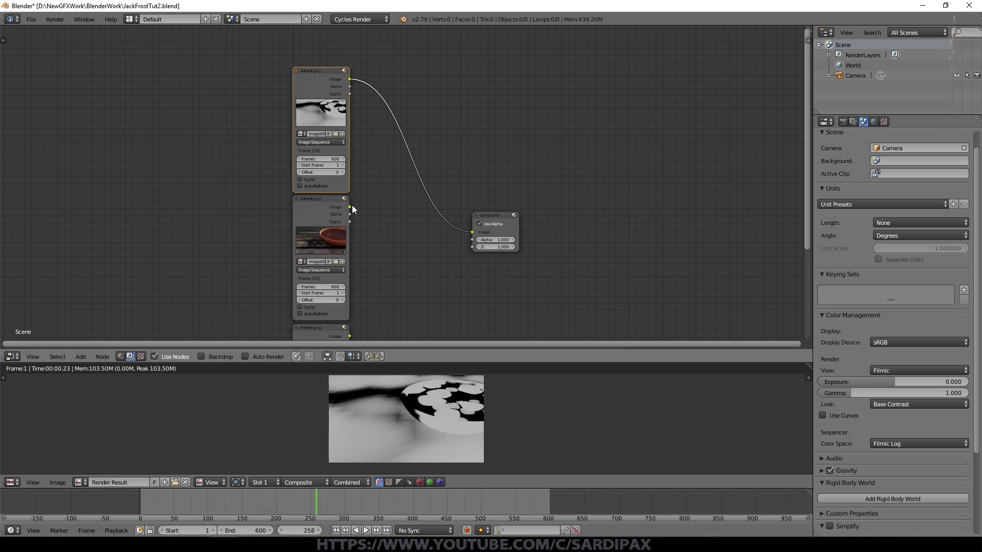
{"action": "left_click", "coordinate": [353, 210]}
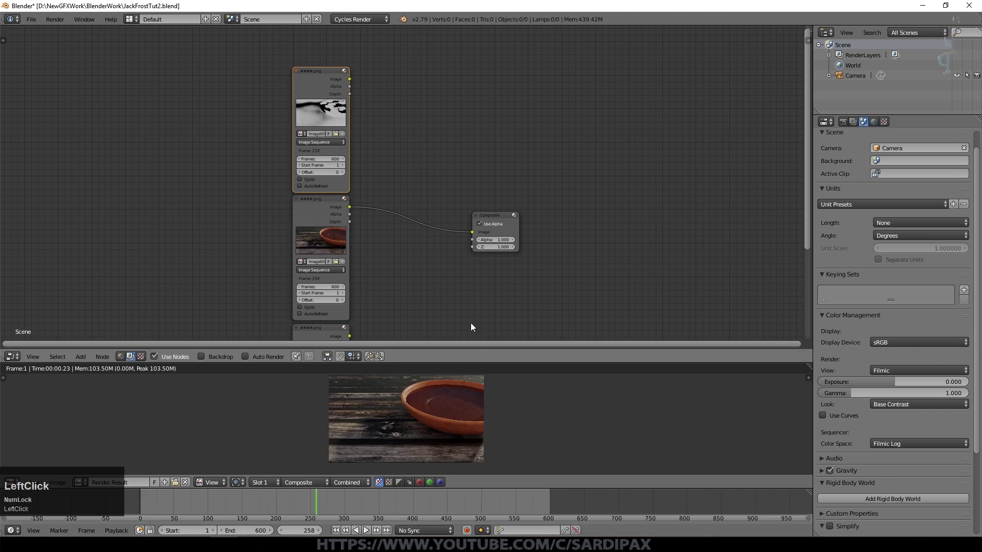
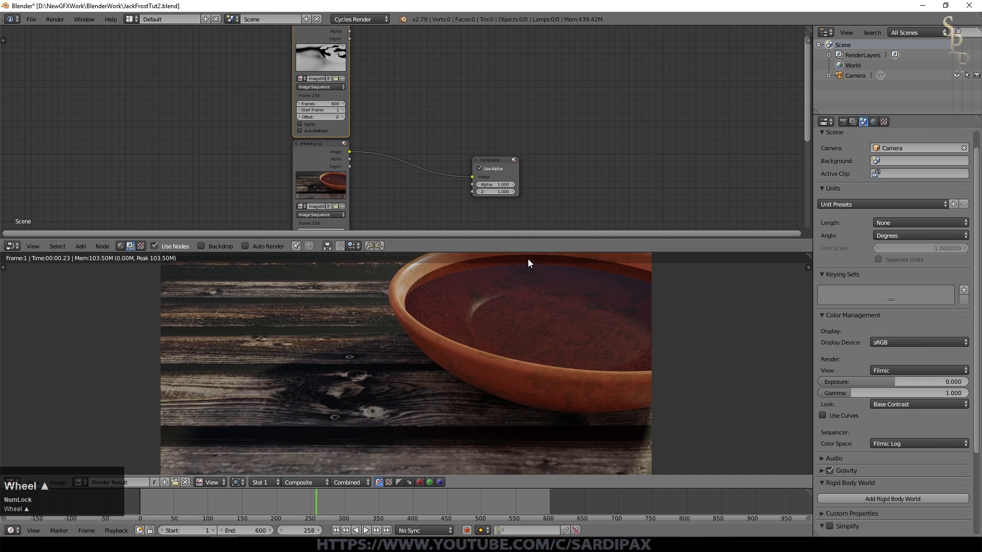
{"action": "scroll", "scroll_direction": "down", "scroll_amount": 3}
{"action": "left_click", "coordinate": [473, 224]}
{"action": "middle_click", "coordinate": [351, 137]}
{"action": "left_click", "coordinate": [397, 162]}
{"action": "scroll", "scroll_direction": "up", "scroll_amount": 3}
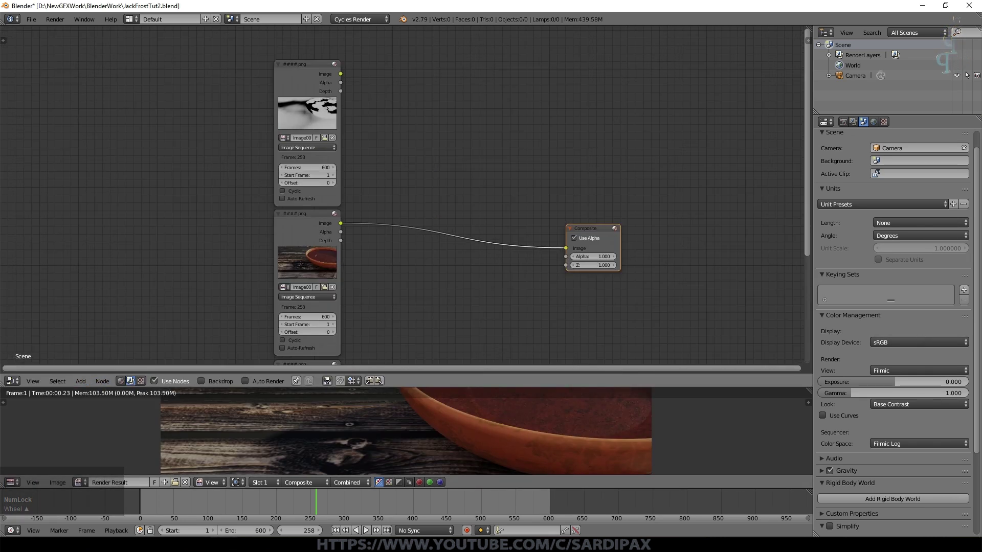
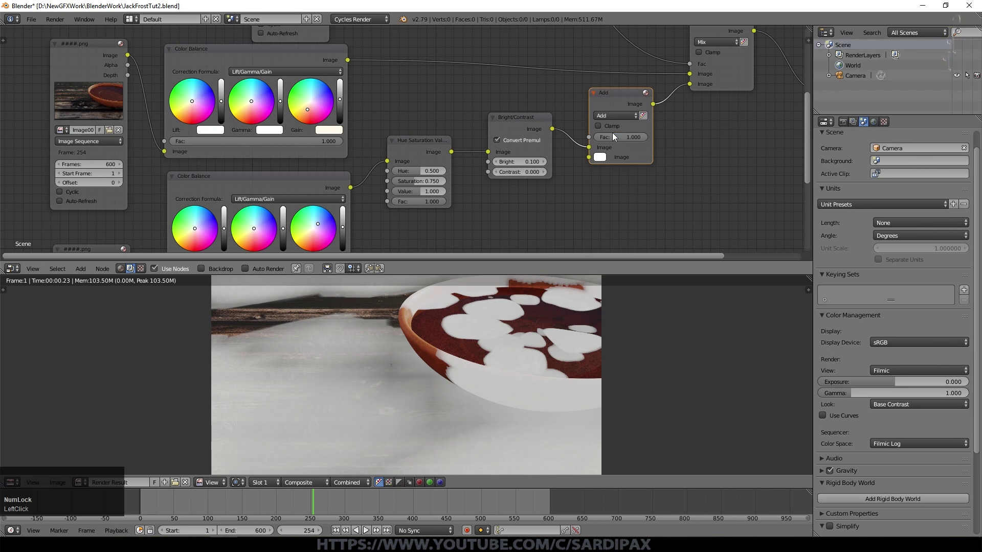
Set the Add node's second input colour to black and add a Glare node from the Filter category
{"action": "left_click", "coordinate": [606, 159]}
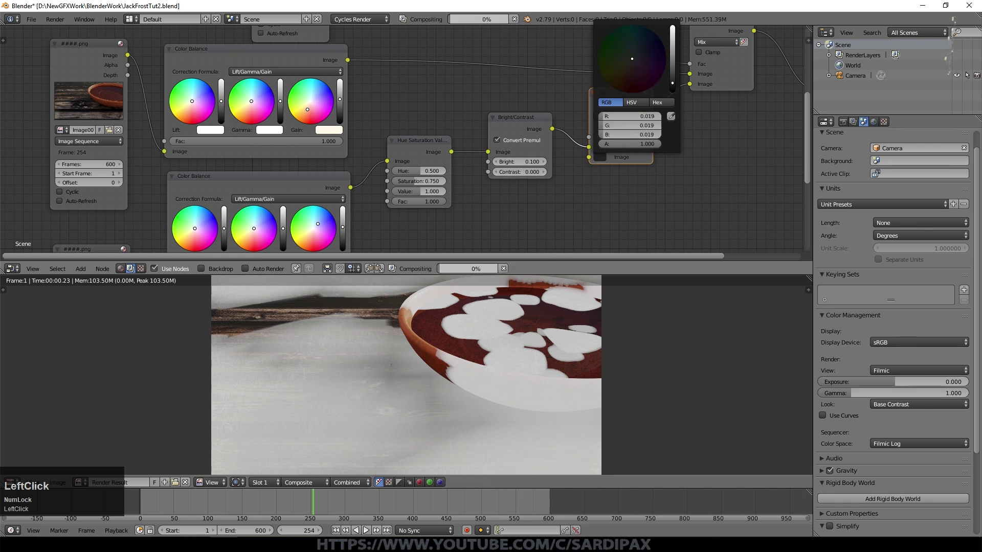
{"action": "left_click", "coordinate": [89, 272]}
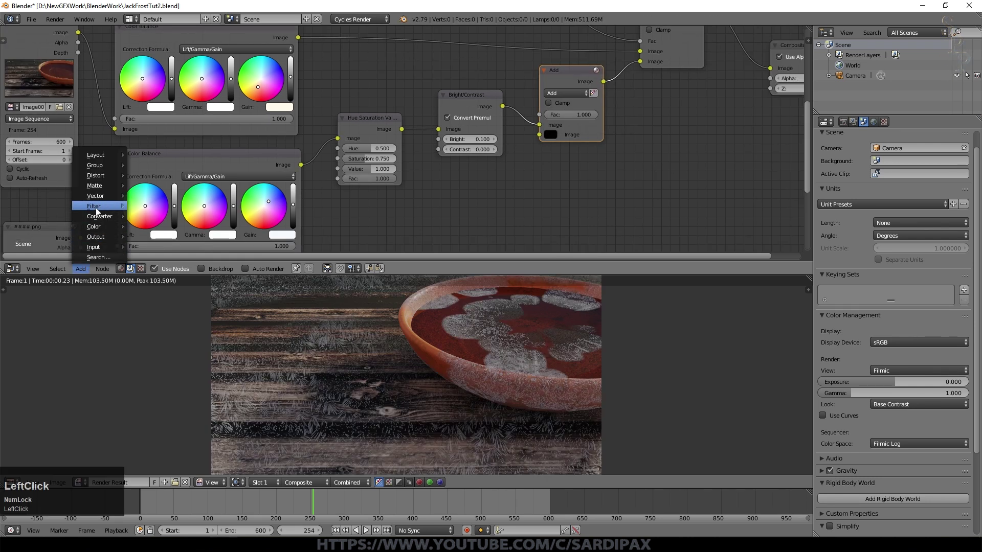
{"action": "left_click", "coordinate": [162, 300]}
{"action": "left_click", "coordinate": [506, 164]}
Feed the Bright/Contrast output into the Glare and plug the Glare result into the Add node's second Image
{"action": "middle_click", "coordinate": [579, 184]}
{"action": "left_click", "coordinate": [468, 52]}
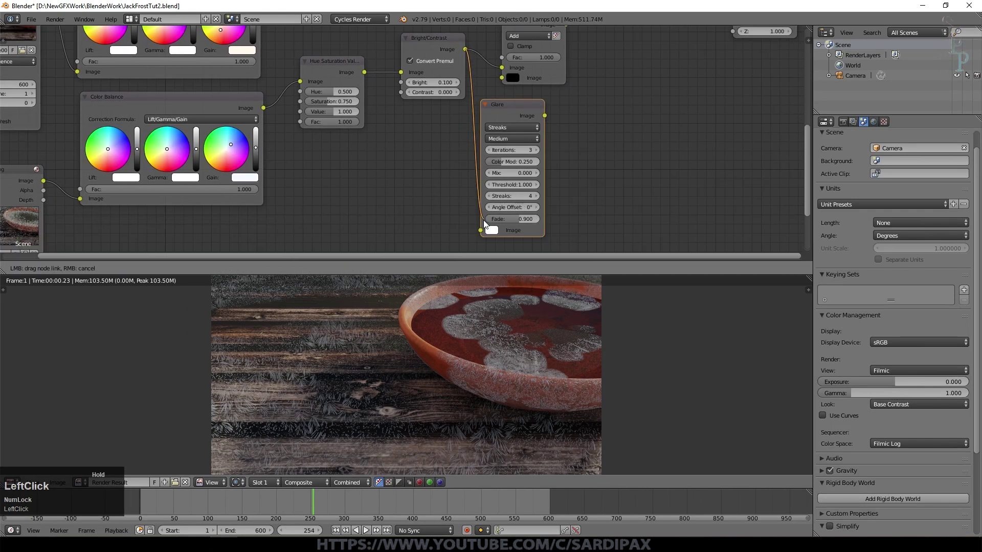
{"action": "scroll", "scroll_direction": "up", "scroll_amount": 3}
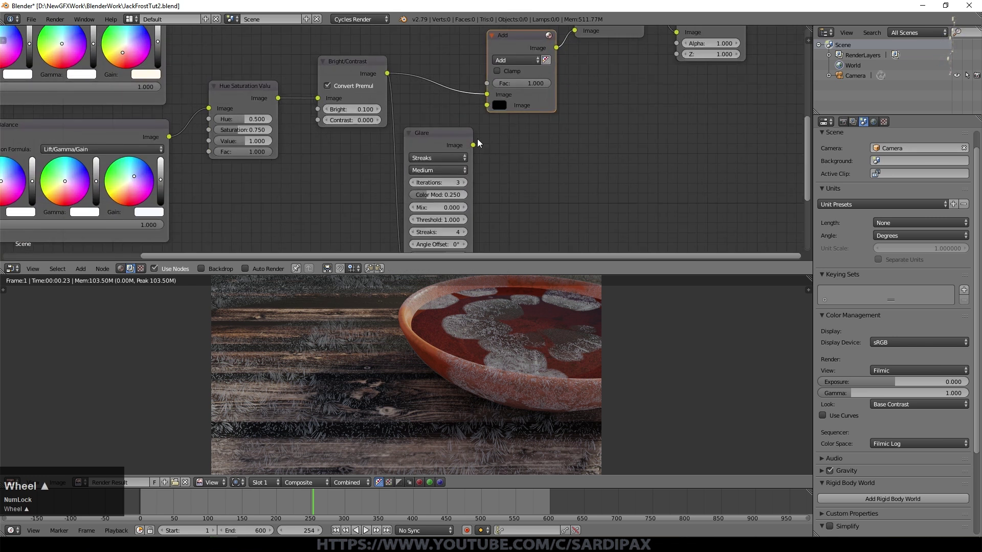
{"action": "left_click", "coordinate": [476, 150]}
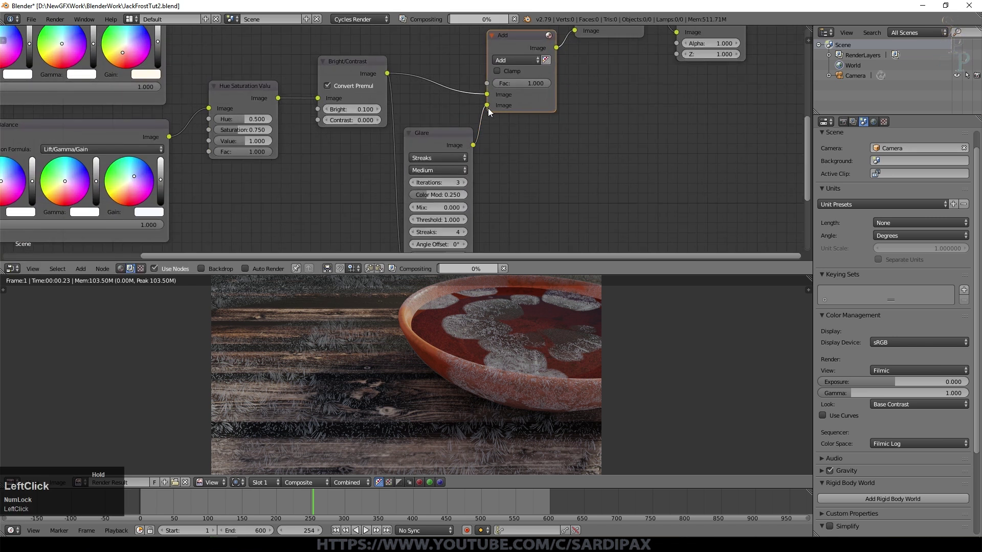
Set the Glare type to Fog Glow with Mix 1.0 and preview its output via the Composite
{"action": "left_click", "coordinate": [437, 160]}
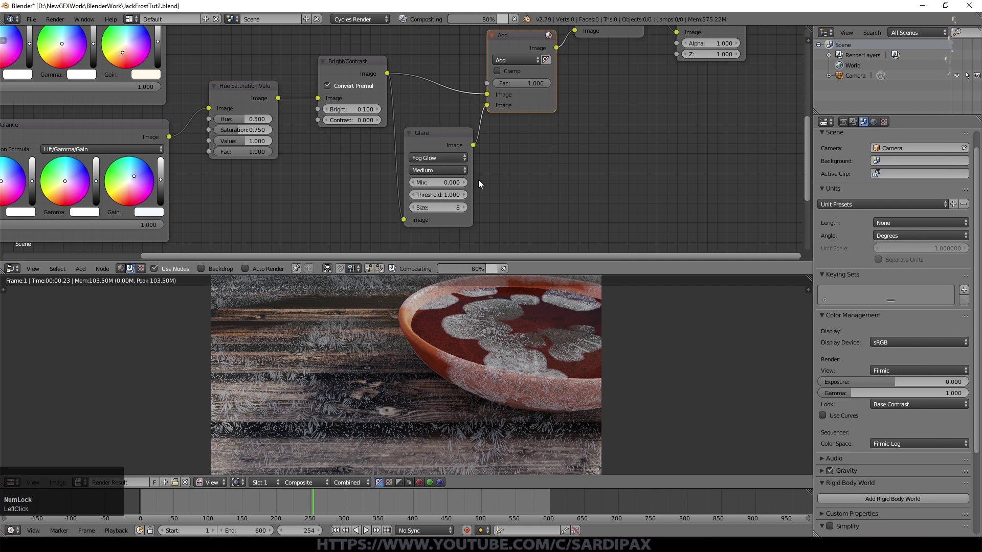
{"action": "left_click", "coordinate": [453, 187]}
{"action": "key", "text": "KP_1"}
{"action": "key", "text": "KP_Enter"}
{"action": "middle_click", "coordinate": [459, 143]}
{"action": "left_click", "coordinate": [459, 144]}
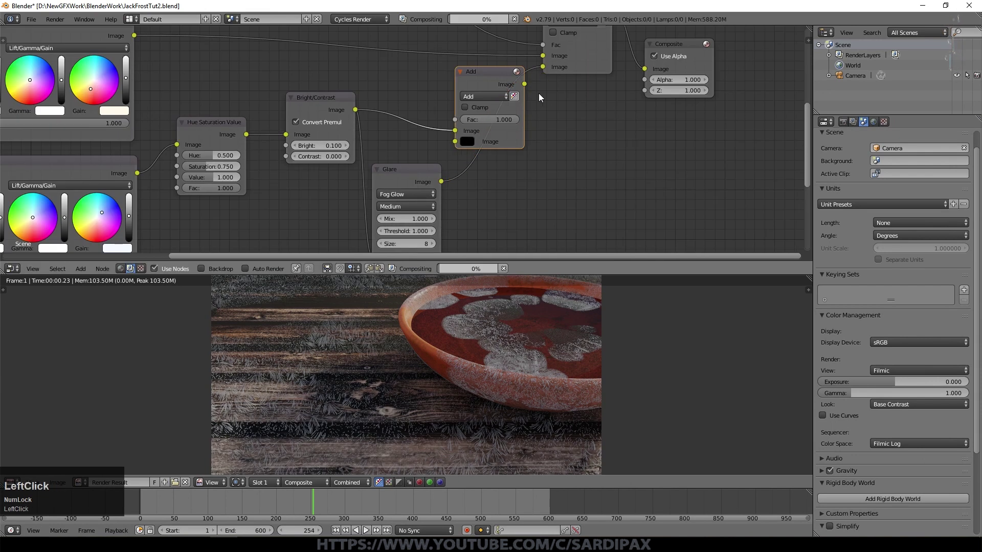
{"action": "left_click", "coordinate": [445, 189]}
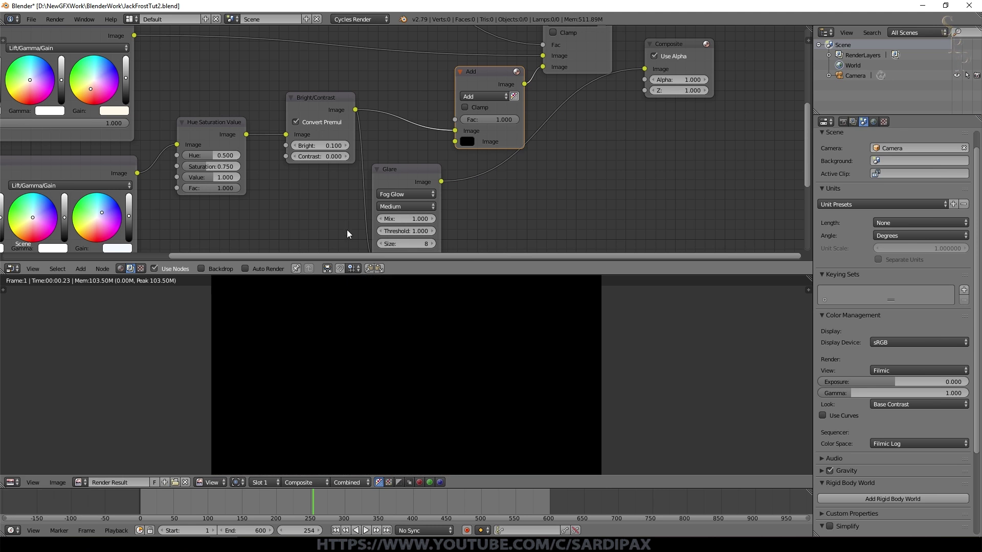
Lower the Glare threshold to 0.15 and reconnect the final Mix output to the Composite
{"action": "left_click", "coordinate": [410, 233]}
{"action": "key", "text": "KP_Decimal"}
{"action": "key", "text": "KP_1"}
{"action": "key", "text": "KP_5"}
{"action": "key", "text": "KP_Enter"}
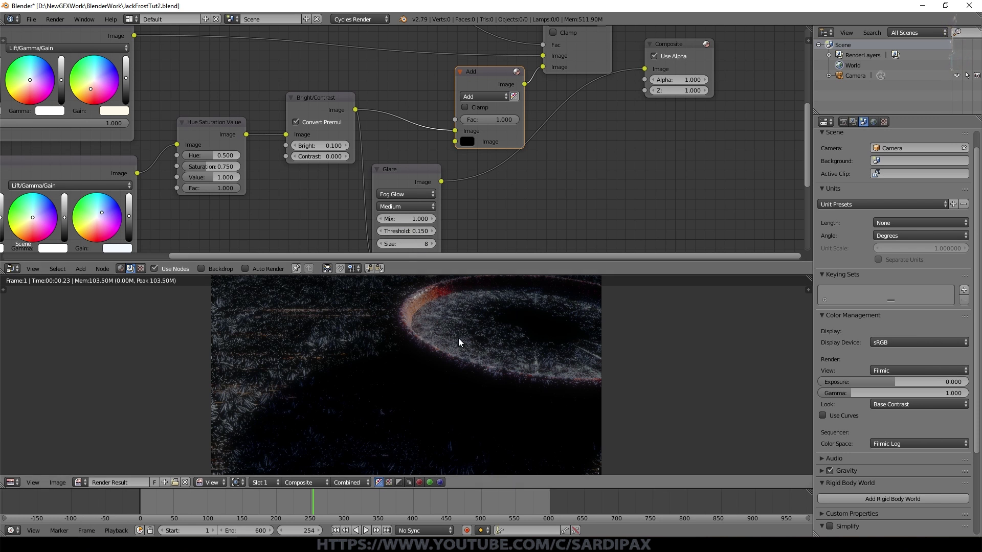
{"action": "left_click", "coordinate": [598, 79]}
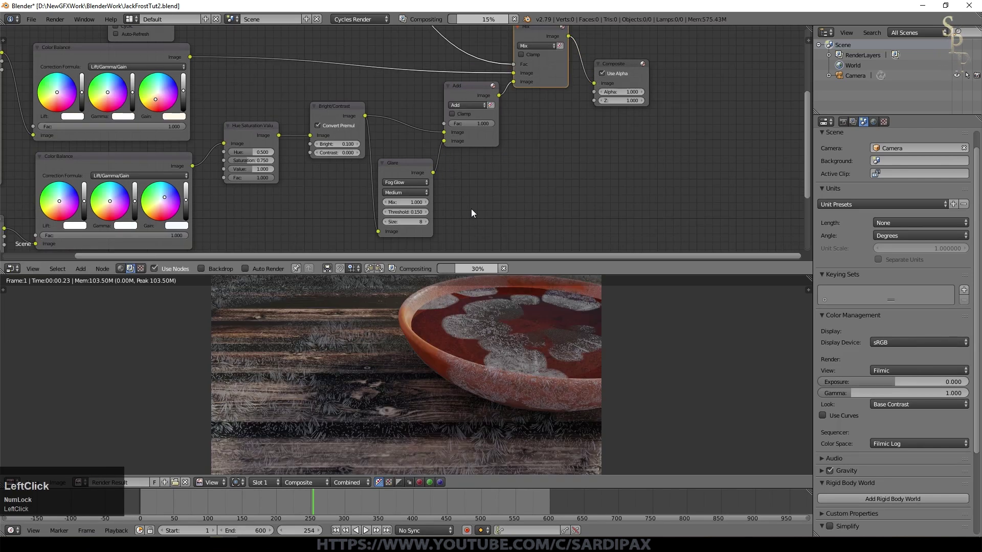
{"action": "scroll", "scroll_direction": "up", "scroll_amount": 3}
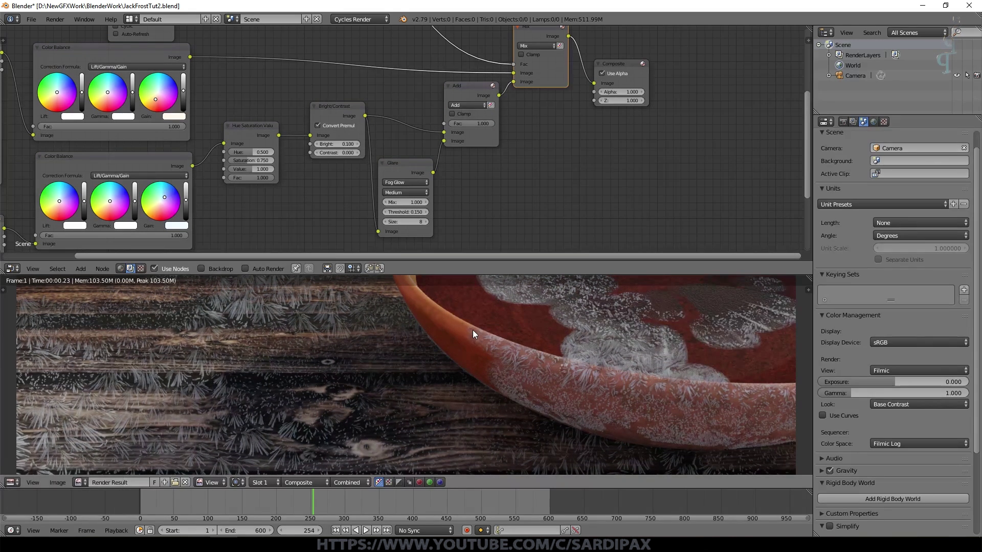
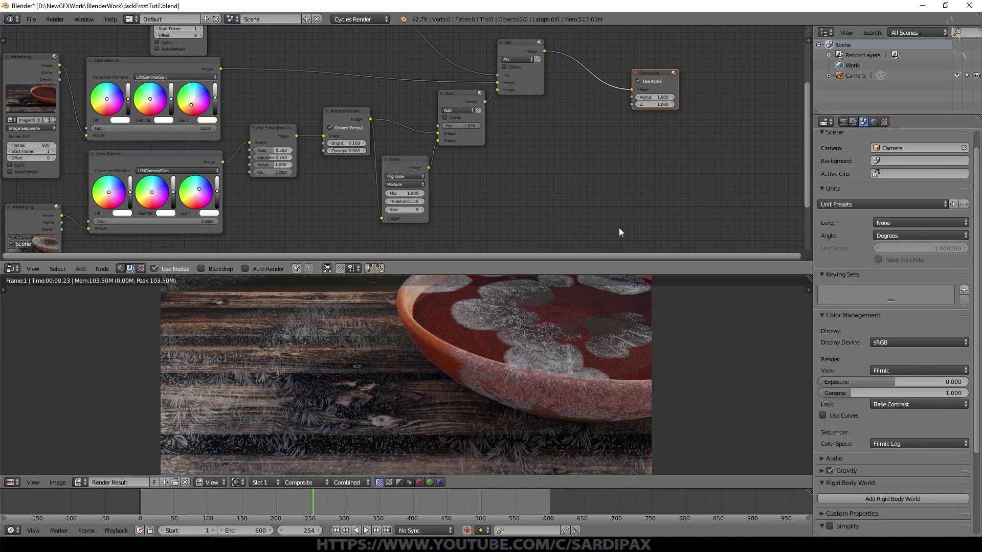
{"action": "scroll", "scroll_direction": "down", "scroll_amount": 3}
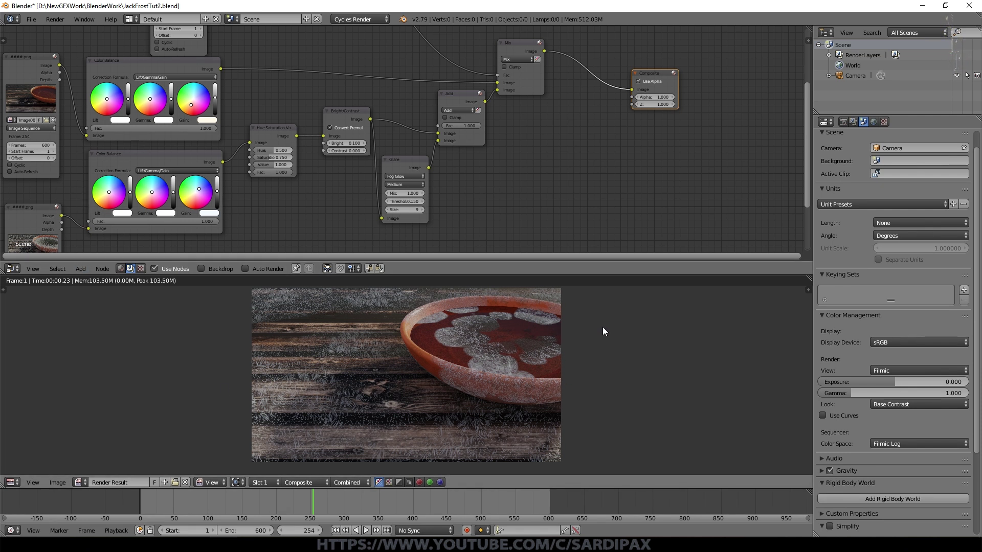
Add an Ellipse Mask node and drop it on the Mix–Composite link
{"action": "left_click", "coordinate": [85, 267]}
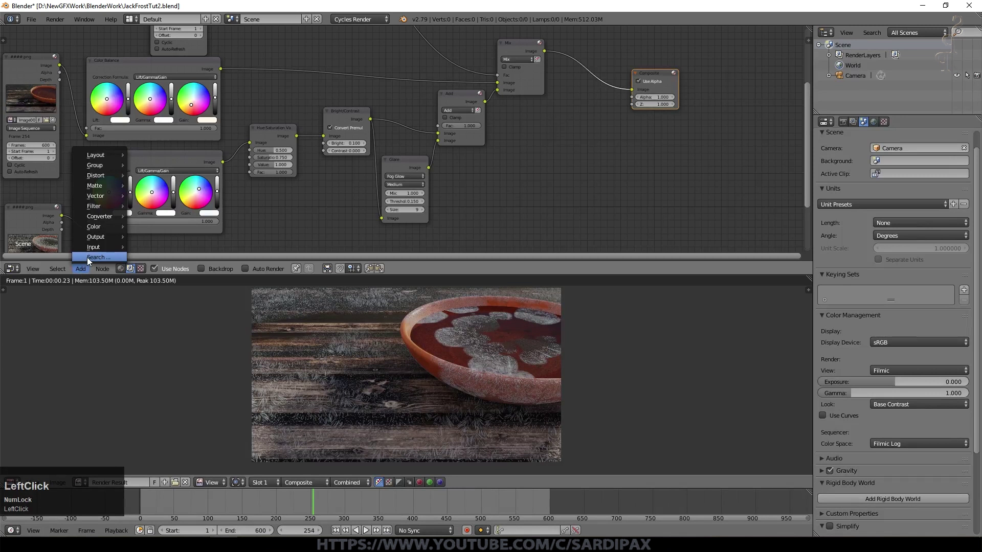
{"action": "left_click", "coordinate": [187, 276]}
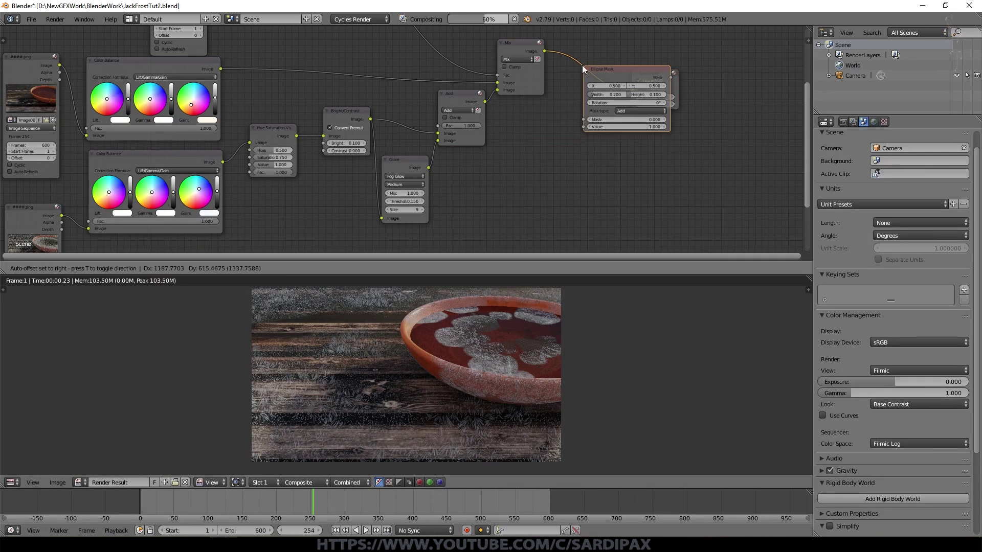
{"action": "left_click", "coordinate": [583, 66]}
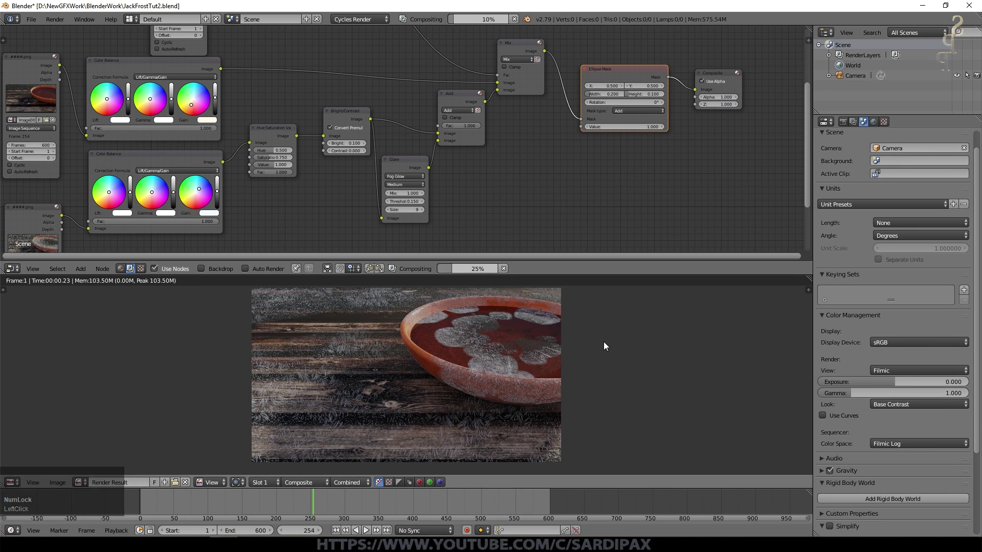
Size the Ellipse Mask to width 1.0 and height 0.5
{"action": "key", "text": "KP_1"}
{"action": "key", "text": "KP_Enter"}
{"action": "left_click", "coordinate": [653, 95]}
{"action": "key", "text": "KP_Decimal"}
{"action": "key", "text": "KP_5"}
{"action": "left_click", "coordinate": [602, 54]}
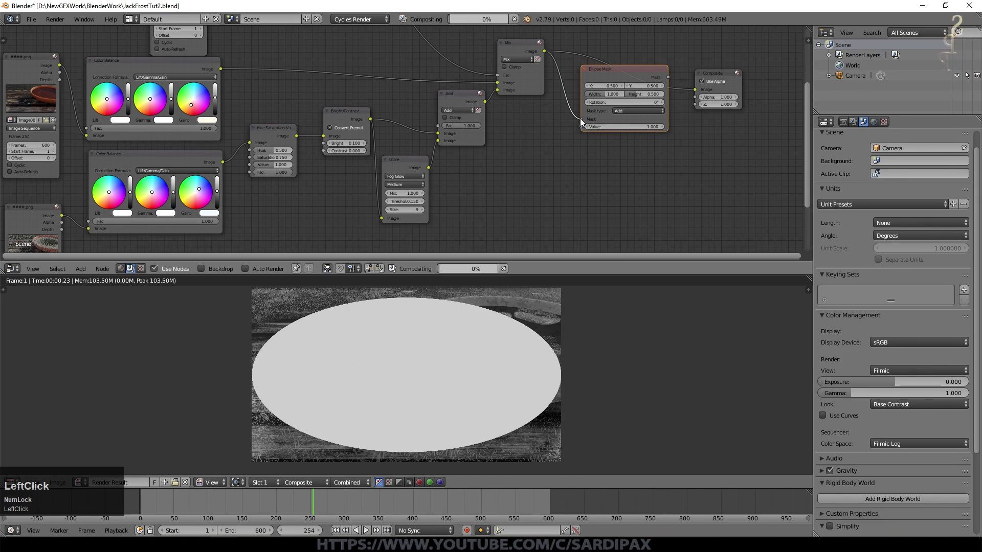
Detach the mask and place a duplicated Mix node before the Composite output
{"action": "left_click", "coordinate": [581, 122]}
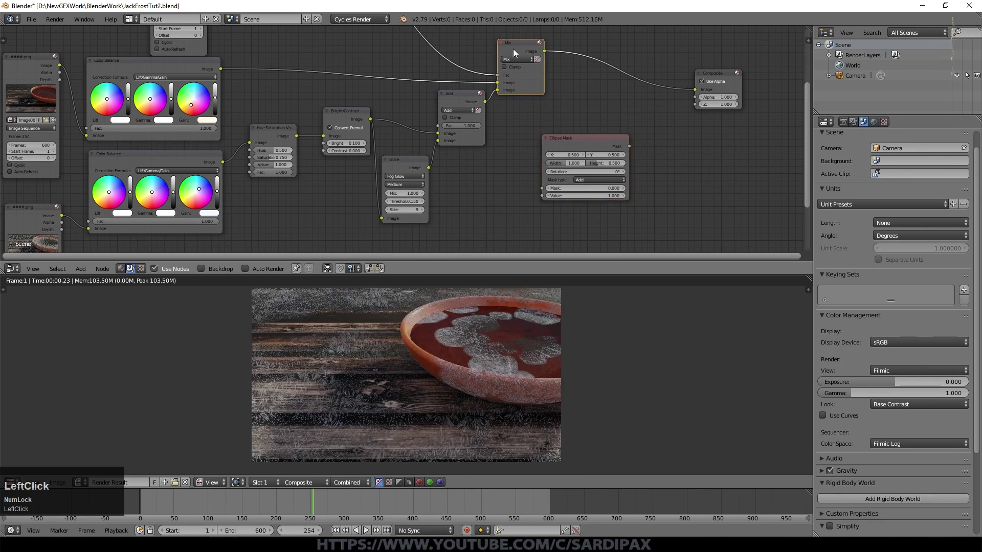
{"action": "key", "text": "shift+d"}
{"action": "left_click", "coordinate": [619, 72]}
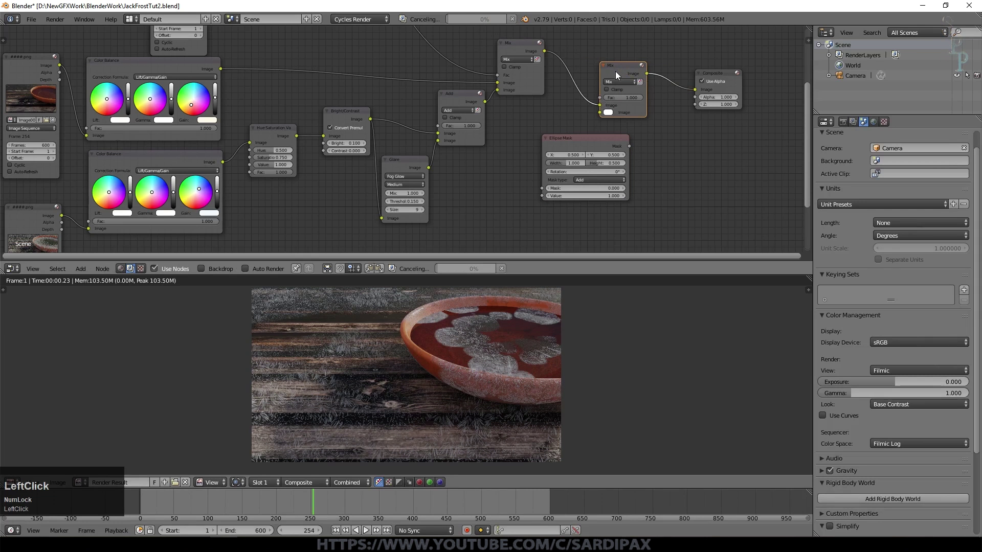
Switch the new mix to Multiply and feed the Ellipse Mask into its second input
{"action": "left_click", "coordinate": [623, 81]}
{"action": "left_click", "coordinate": [593, 147]}
{"action": "left_click", "coordinate": [538, 180]}
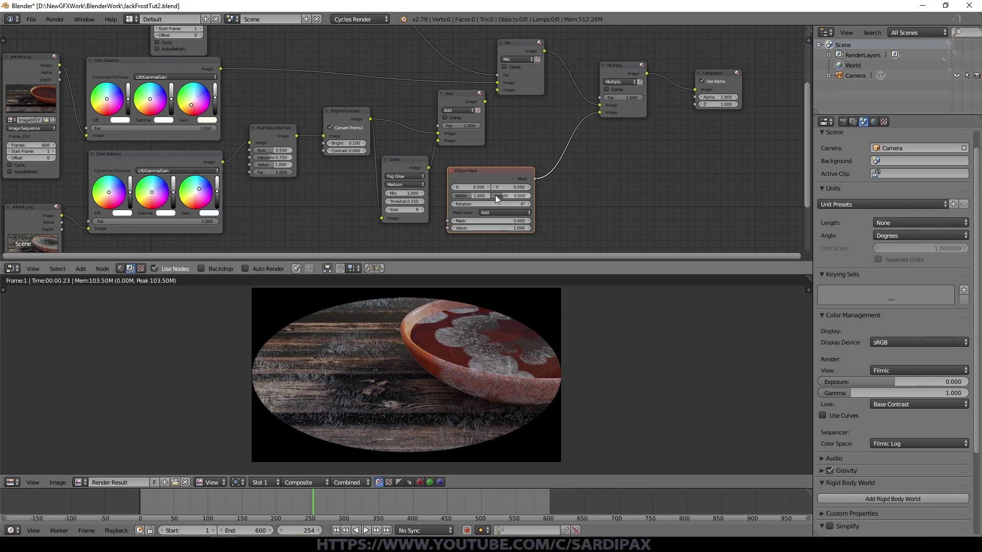
Insert a Blur node after the Ellipse Mask, set relative size with Y aspect correction
{"action": "left_click", "coordinate": [88, 274]}
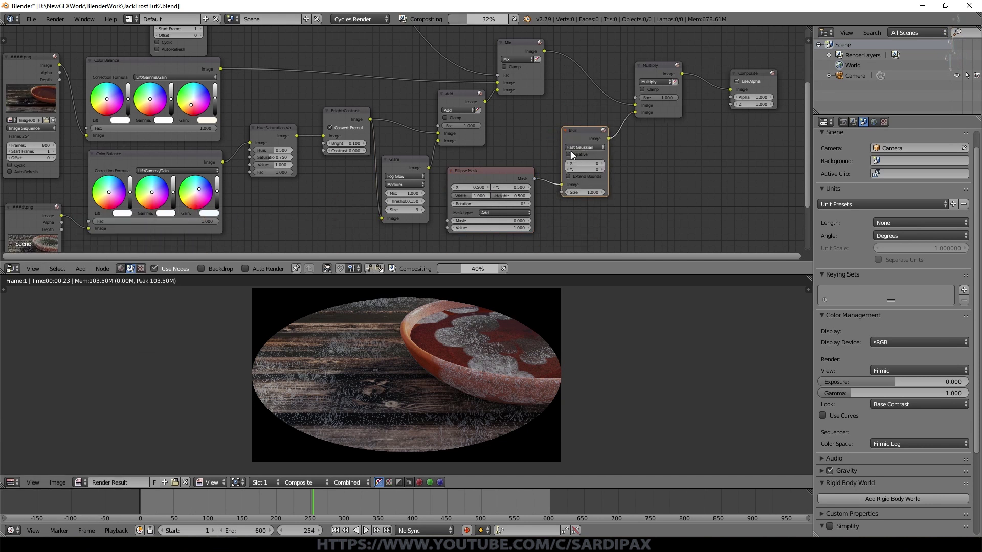
{"action": "left_click", "coordinate": [571, 156]}
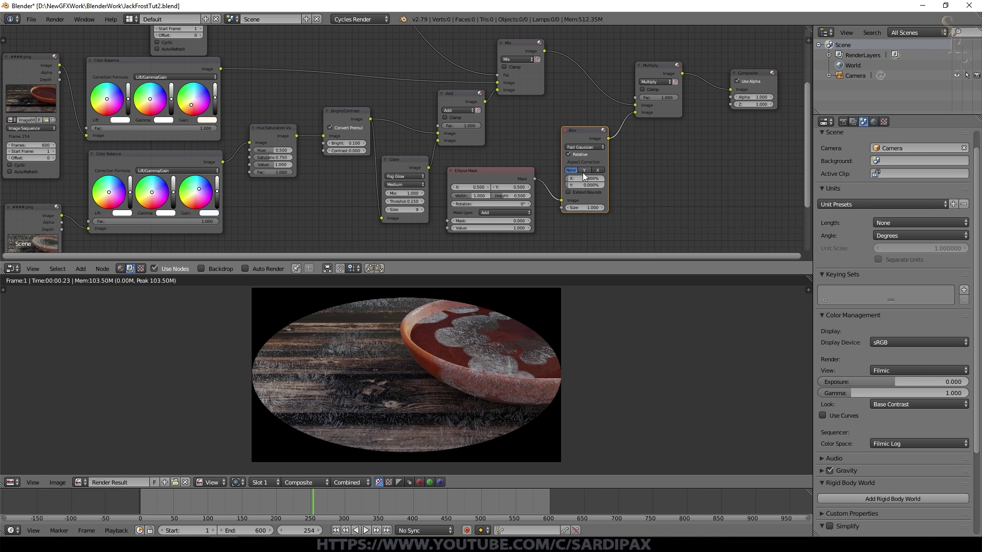
{"action": "left_click", "coordinate": [585, 177]}
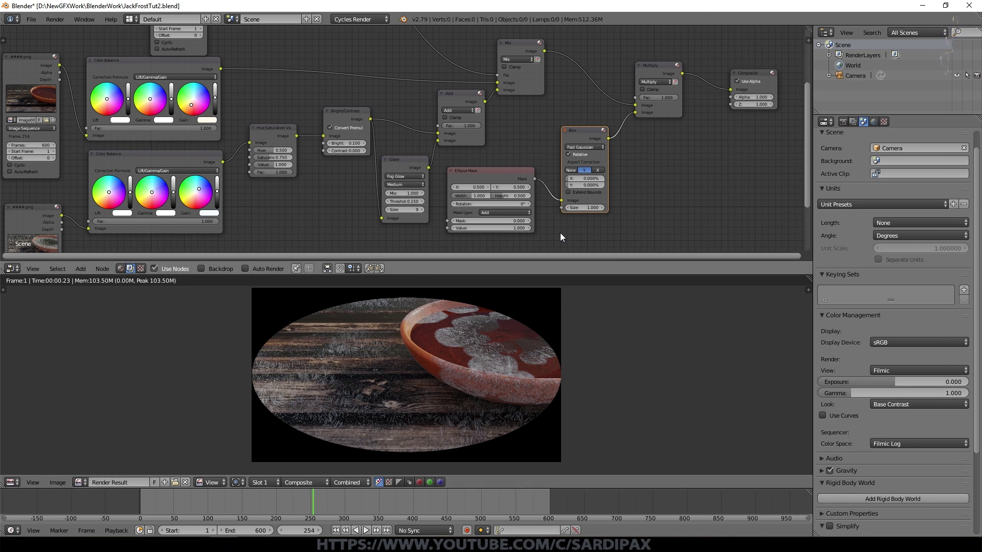
Set the blur's X and Y sizes to 15% each
{"action": "left_click", "coordinate": [589, 182]}
{"action": "key", "text": "KP_1"}
{"action": "key", "text": "KP_5"}
{"action": "key", "text": "Tab"}
{"action": "key", "text": "KP_1"}
{"action": "key", "text": "KP_5"}
{"action": "key", "text": "KP_Enter"}
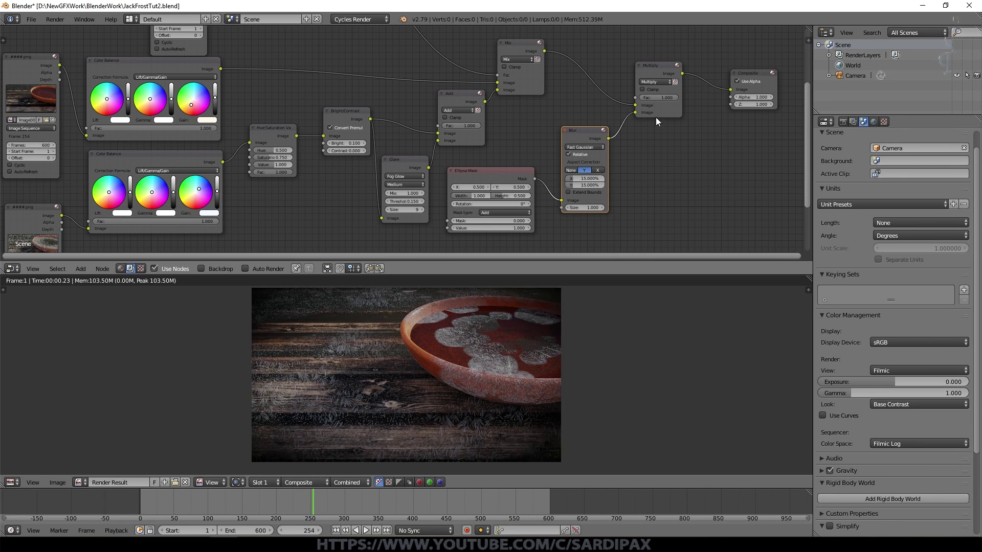
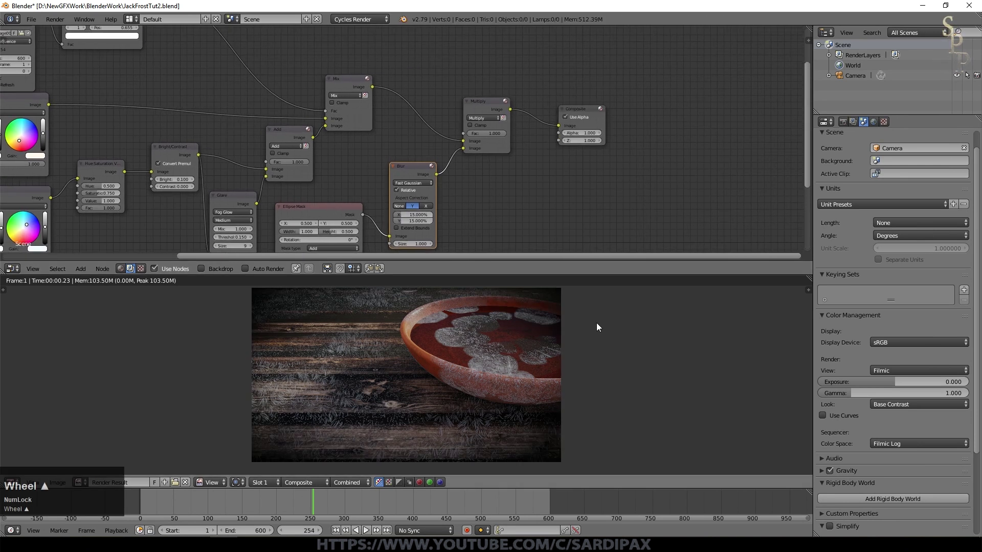
Lower the Multiply node's factor to 0.85 to weaken the vignette
{"action": "scroll", "scroll_direction": "down", "scroll_amount": 3}
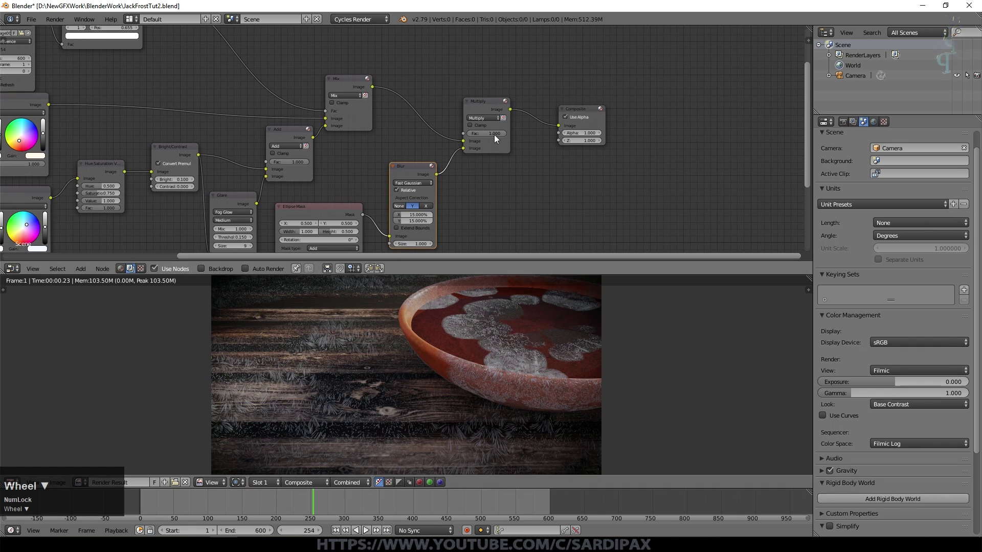
{"action": "left_click", "coordinate": [496, 137]}
{"action": "key", "text": "KP_Decimal"}
{"action": "key", "text": "KP_8"}
{"action": "key", "text": "KP_5"}
{"action": "scroll", "scroll_direction": "down", "scroll_amount": 3}
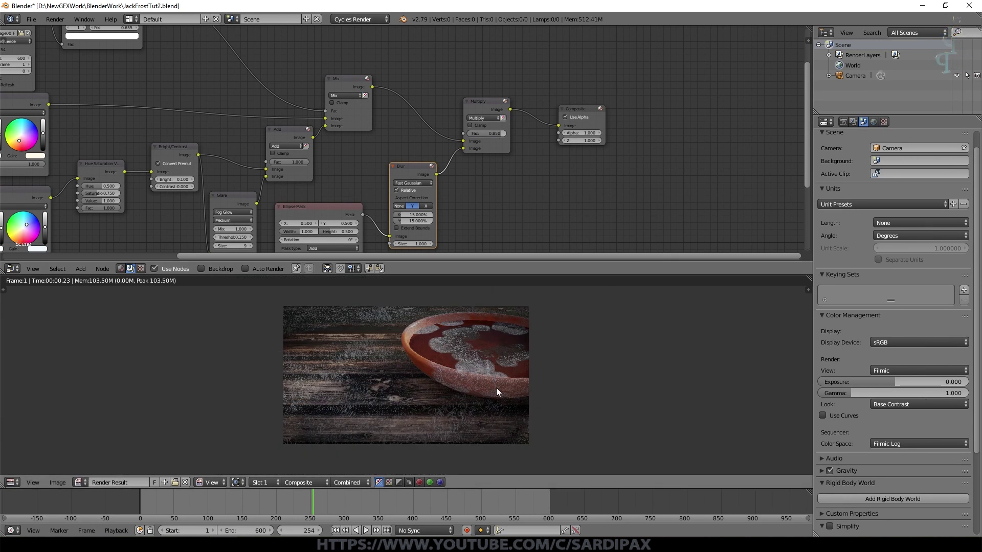
{"action": "scroll", "scroll_direction": "down", "scroll_amount": 3}
Show the render settings, select the mask sequence node and review the node chain
{"action": "left_click", "coordinate": [846, 121]}
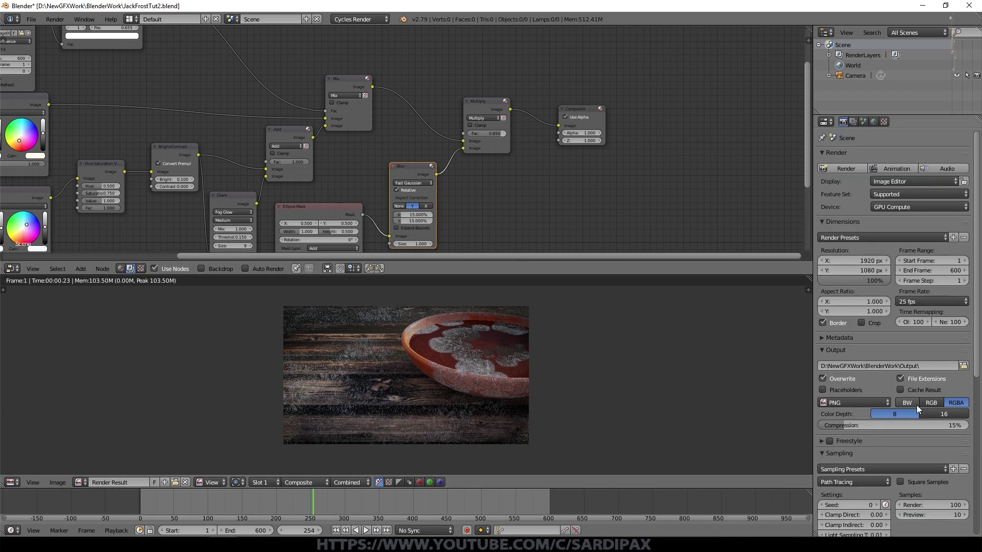
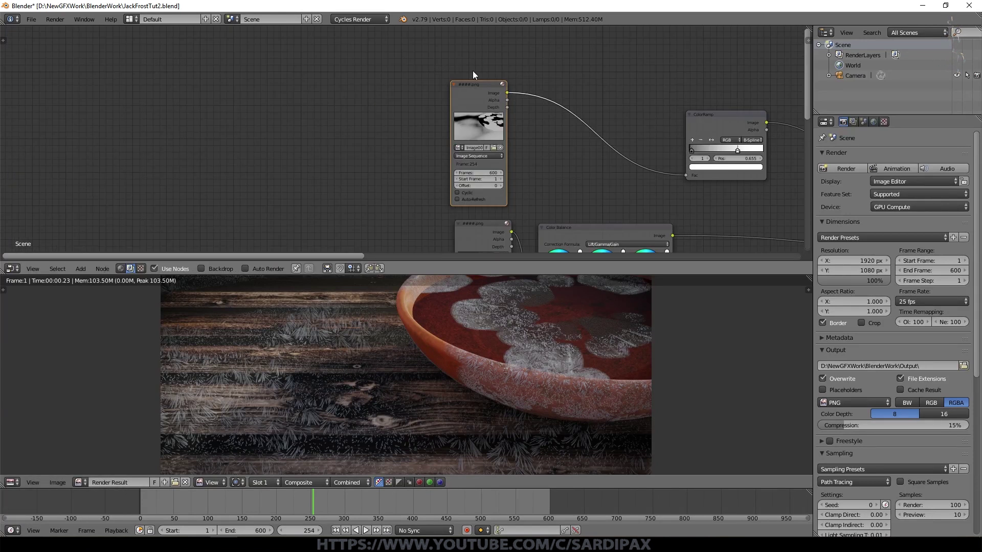
{"action": "left_click", "coordinate": [471, 88]}
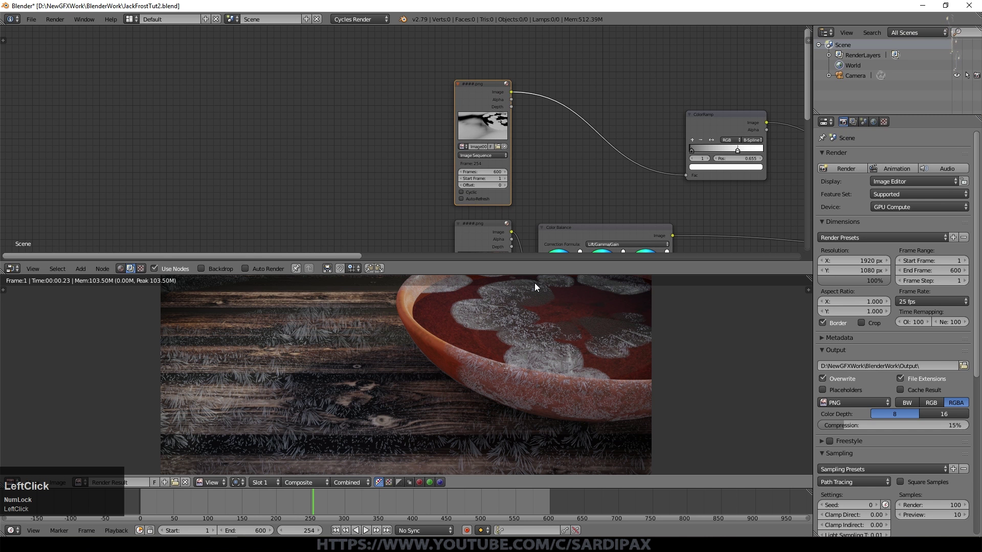
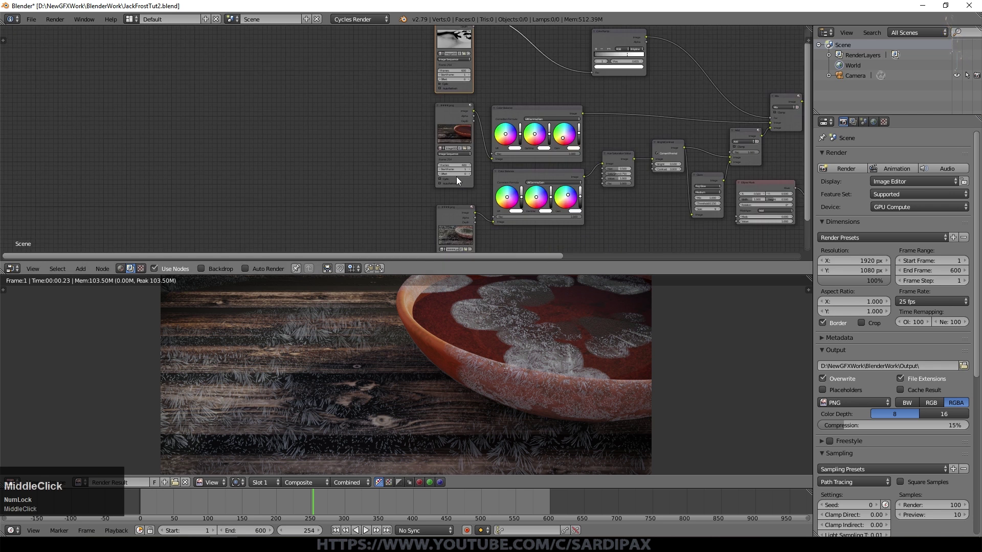
{"action": "scroll", "scroll_direction": "up", "scroll_amount": 3}
{"action": "middle_click", "coordinate": [574, 212]}
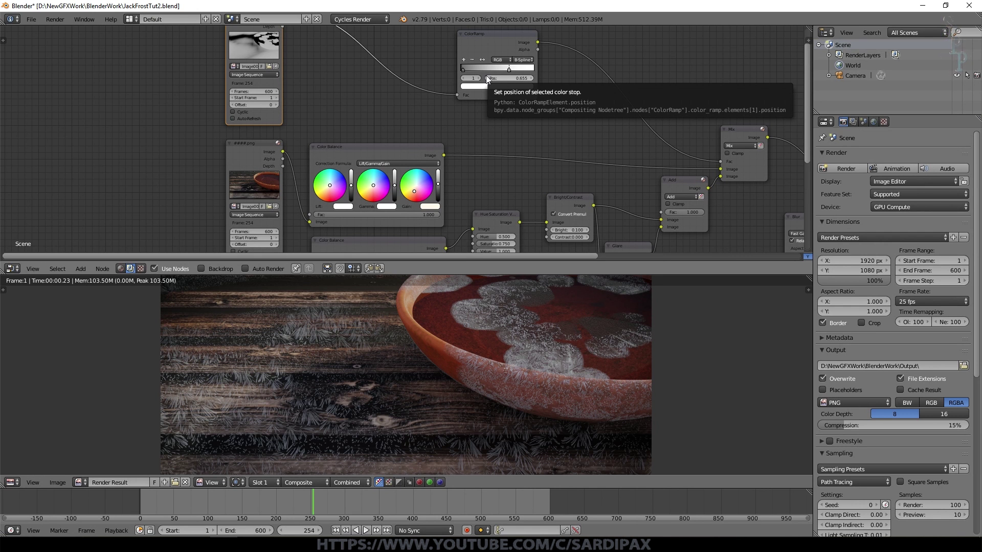
{"action": "scroll", "scroll_direction": "down", "scroll_amount": 3}
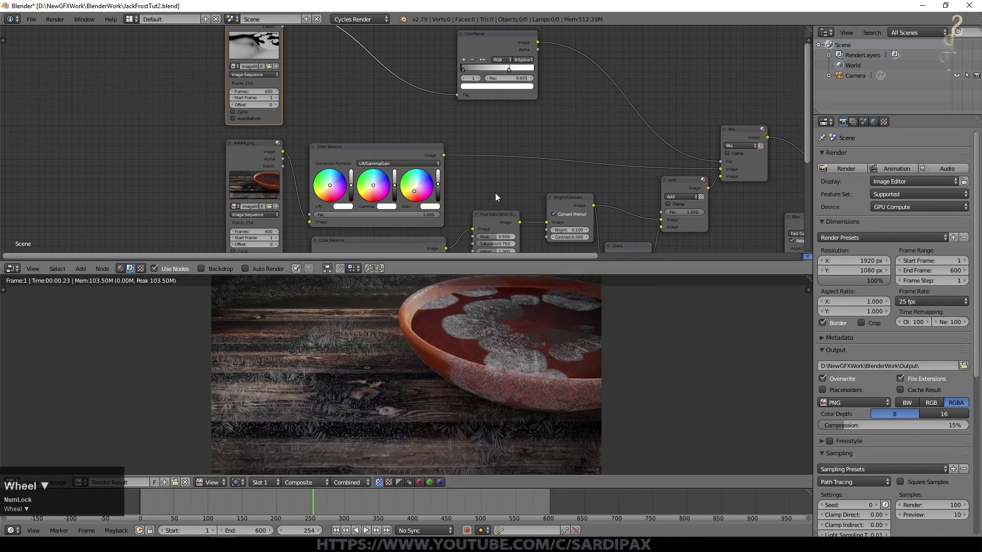